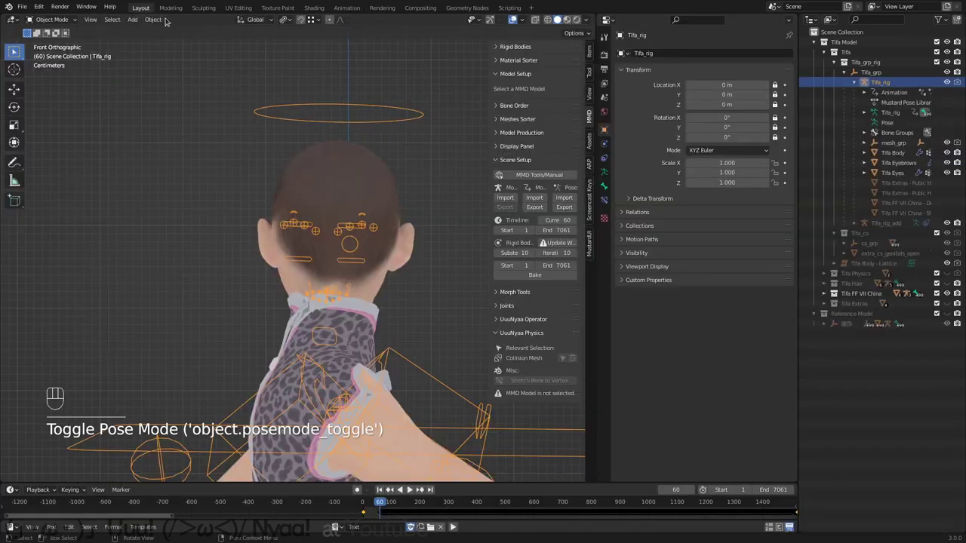
Step: Switch the Tifa rig into pose mode and bring up its skin binding and pose tool options
{"action": "key", "text": "ctrl+Tab"}
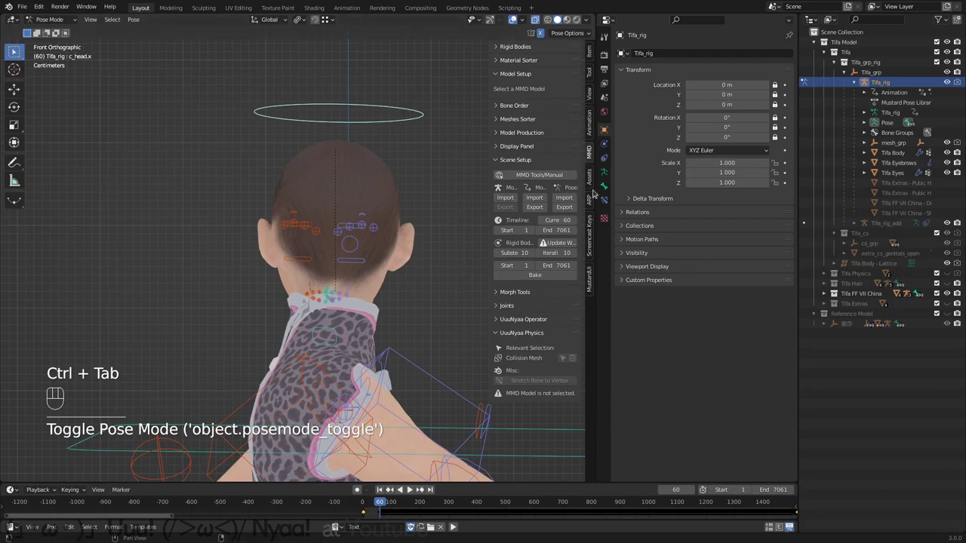
{"action": "left_click", "coordinate": [591, 203]}
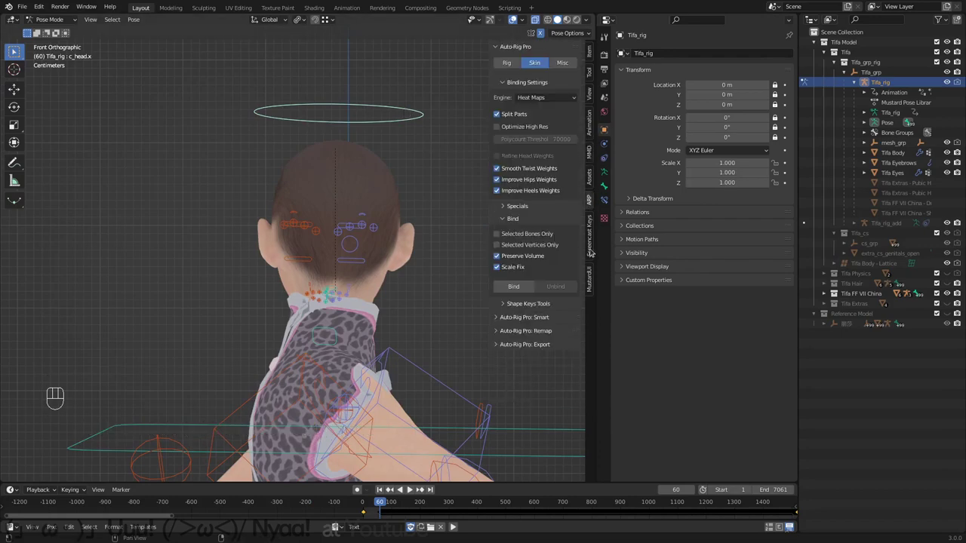
{"action": "left_click", "coordinate": [591, 74]}
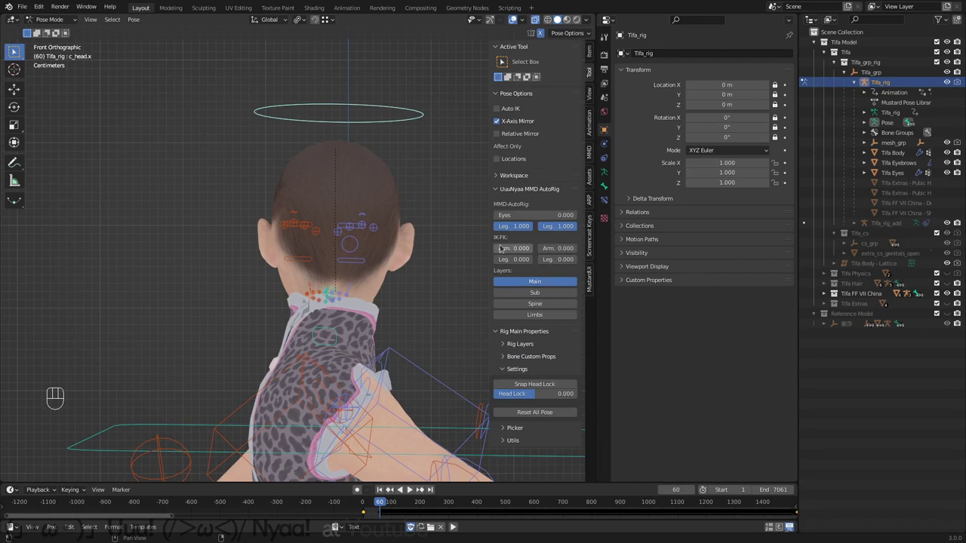
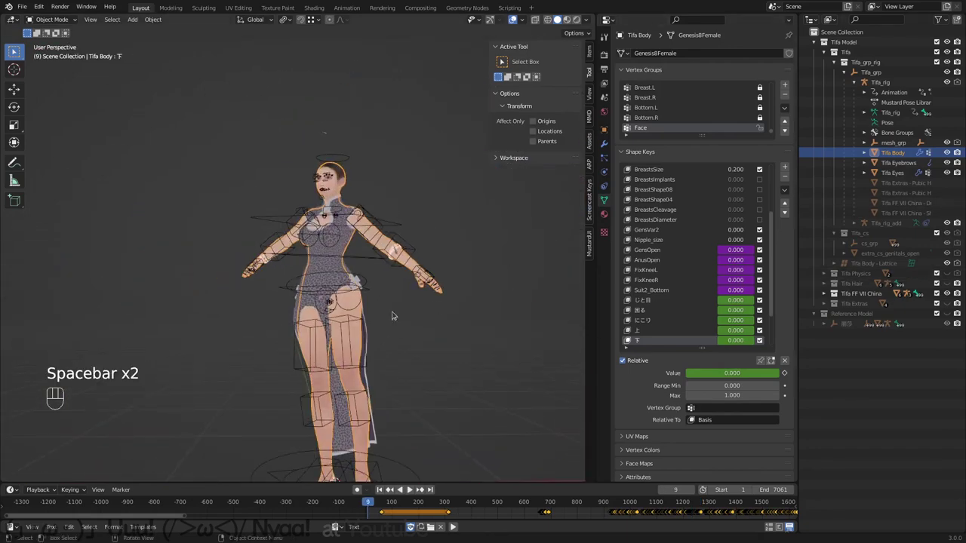
Step: Expand the Tifa FF VII China collection in the Outliner
{"action": "left_click", "coordinate": [825, 294]}
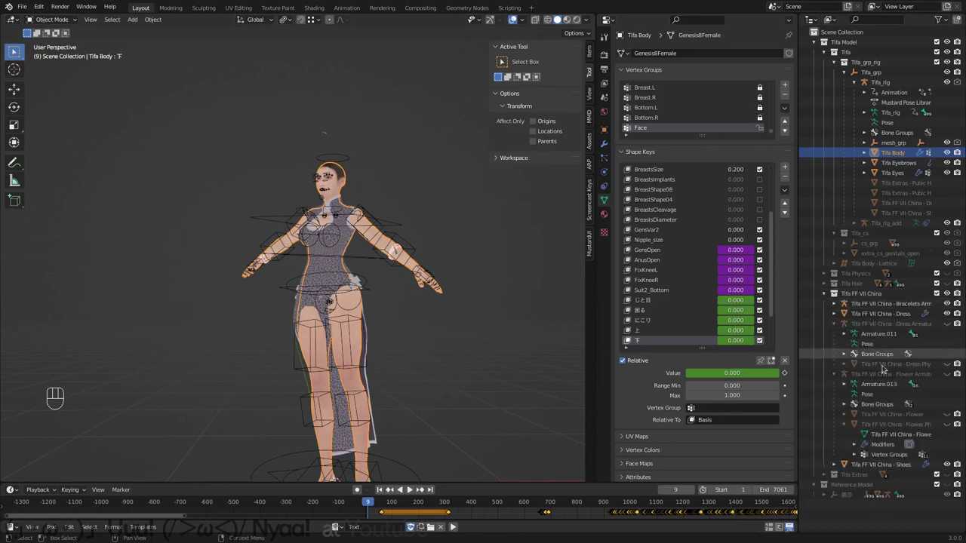
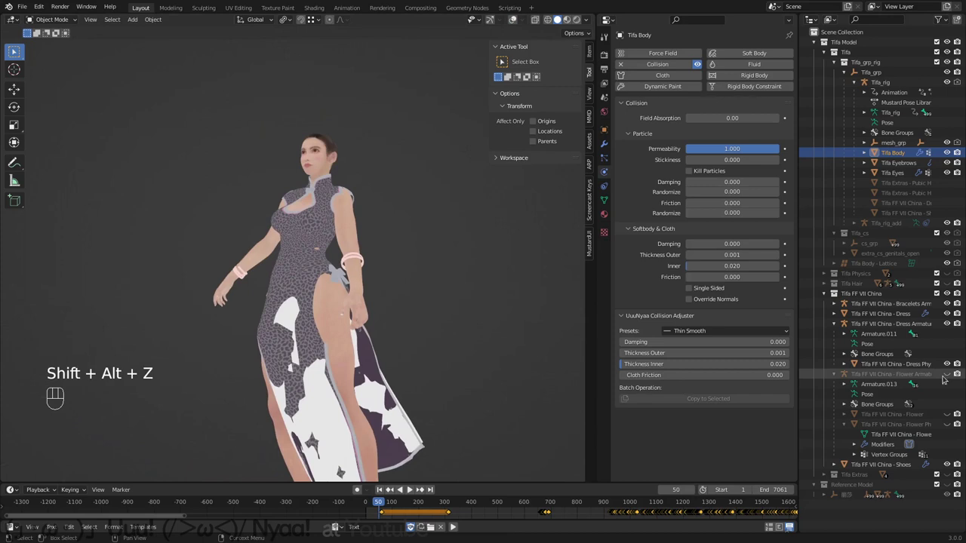
Step: Select the Tifa FF VII China - Dress Physics mesh in the Outliner to show its cloth settings
{"action": "double_click", "coordinate": [950, 374]}
{"action": "left_click", "coordinate": [949, 362]}
{"action": "double_click", "coordinate": [948, 363]}
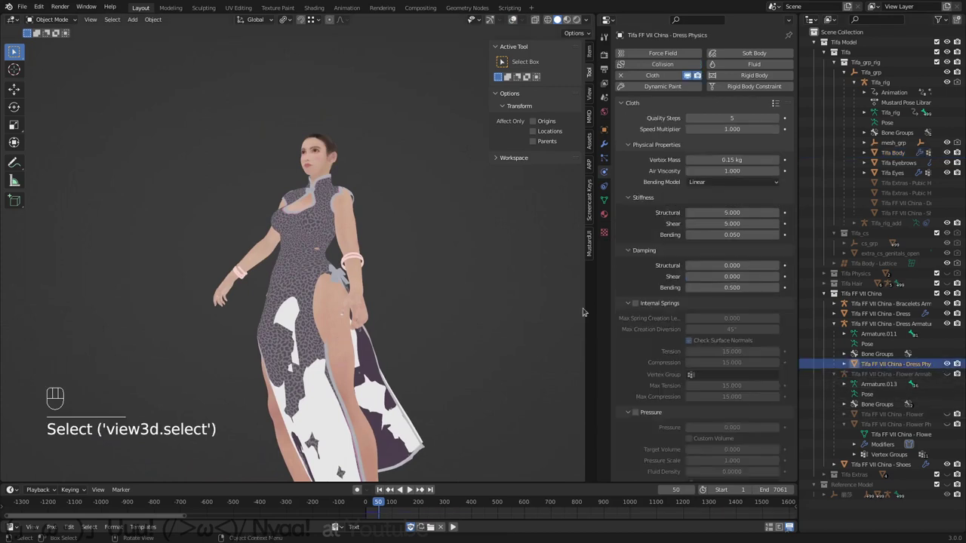
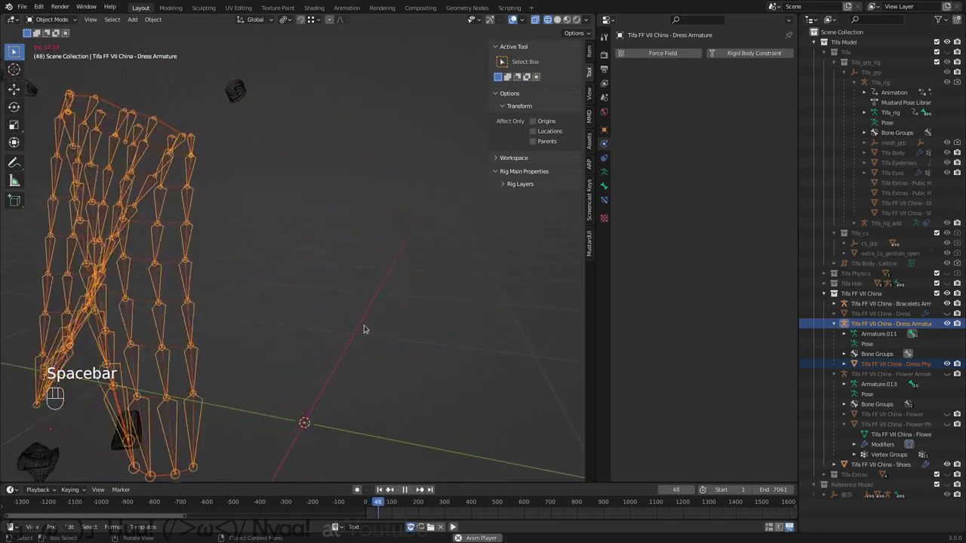
Step: Play the dress cloth simulation while orbiting around the dress bones, then select the dress physics mesh
{"action": "key", "text": "space"}
{"action": "left_click_drag", "start_coordinate": [342, 304], "coordinate": [264, 298]}
{"action": "key", "text": "space"}
{"action": "key", "text": "space"}
{"action": "left_click_drag", "start_coordinate": [378, 295], "coordinate": [340, 292]}
{"action": "left_click_drag", "start_coordinate": [518, 281], "coordinate": [449, 296]}
{"action": "left_click_drag", "start_coordinate": [445, 293], "coordinate": [369, 304]}
{"action": "left_click_drag", "start_coordinate": [393, 314], "coordinate": [376, 302]}
{"action": "left_click", "coordinate": [359, 286]}
{"action": "left_click", "coordinate": [360, 284]}
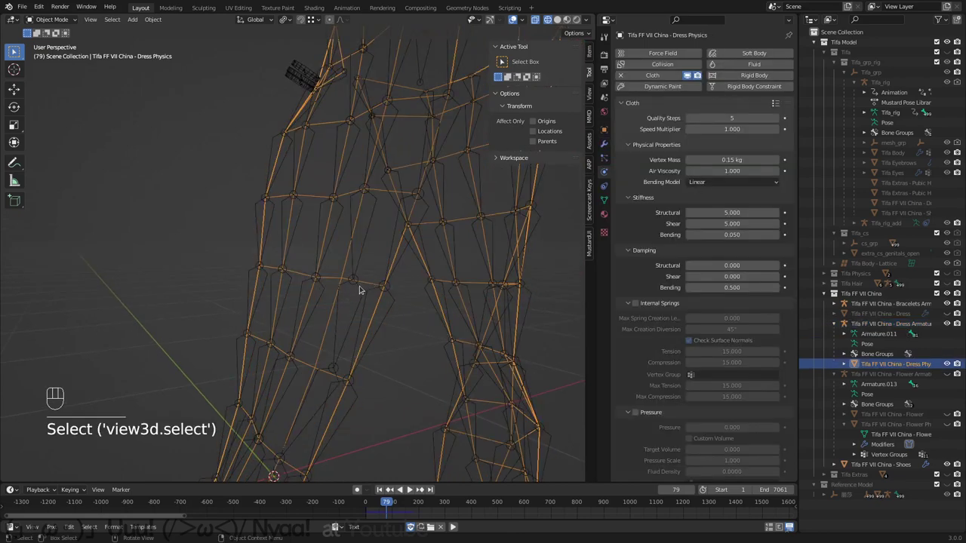
{"action": "key", "text": "shift+Left"}
Step: Inspect the Dress Armature in pose mode from several angles and restart playback with its bones moving
{"action": "left_click_drag", "start_coordinate": [310, 282], "coordinate": [502, 270]}
{"action": "double_click", "coordinate": [356, 242]}
{"action": "middle_click", "coordinate": [344, 325]}
{"action": "left_click", "coordinate": [322, 290]}
{"action": "key", "text": "ctrl+Tab"}
{"action": "middle_click", "coordinate": [339, 305]}
{"action": "key", "text": "ctrl+Tab"}
{"action": "key", "text": "ctrl+Tab"}
{"action": "middle_click", "coordinate": [374, 288]}
{"action": "left_click", "coordinate": [334, 261]}
{"action": "key", "text": "w"}
{"action": "left_click_drag", "start_coordinate": [306, 372], "coordinate": [512, 204]}
{"action": "left_click", "coordinate": [516, 380]}
{"action": "key", "text": "ctrl+Tab"}
{"action": "key", "text": "space"}
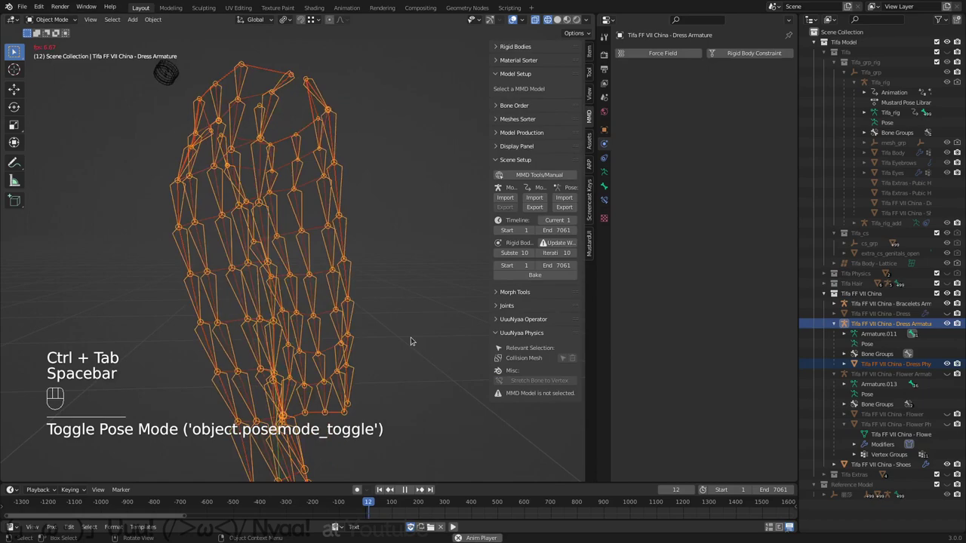
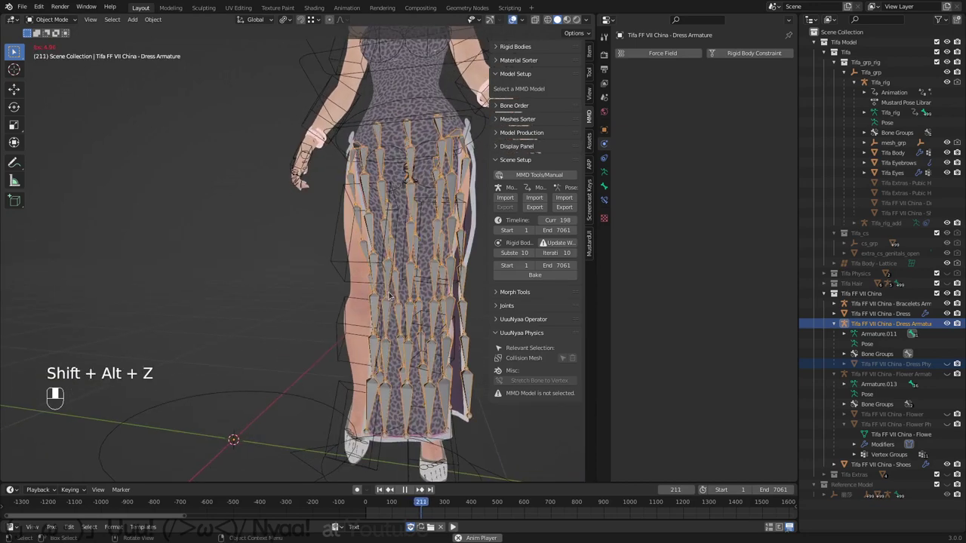
Step: Select Dress Physics, set its cloth cache Simulation End to 7061 and replay from frame 1
{"action": "left_click", "coordinate": [358, 292]}
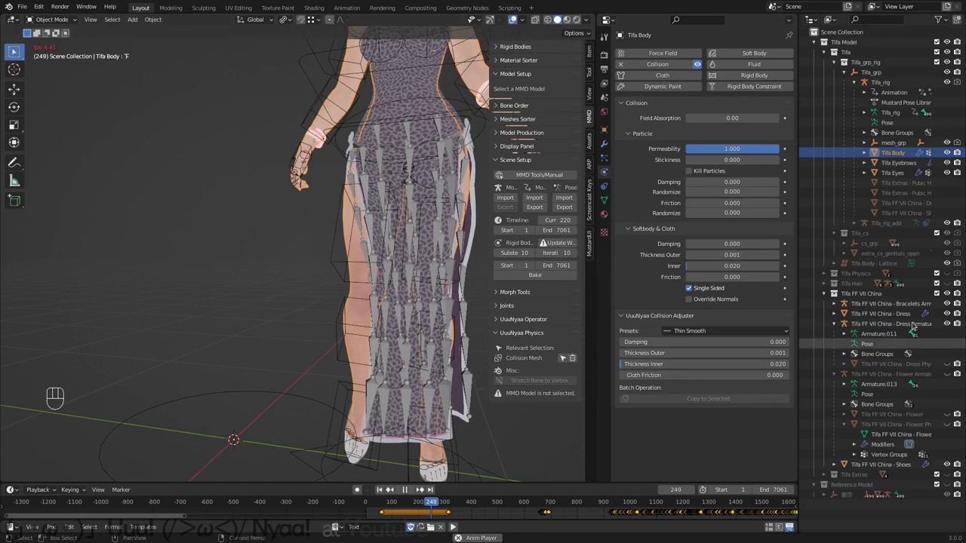
{"action": "left_click", "coordinate": [922, 365]}
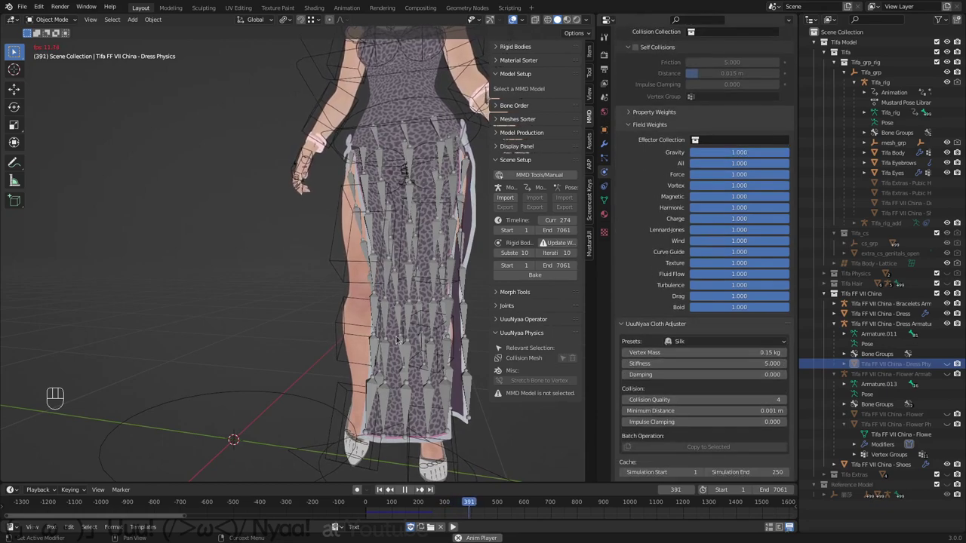
{"action": "left_click_drag", "start_coordinate": [389, 306], "coordinate": [466, 344]}
{"action": "left_click_drag", "start_coordinate": [336, 331], "coordinate": [308, 358]}
{"action": "left_click", "coordinate": [284, 232]}
{"action": "key", "text": "space"}
{"action": "key", "text": "shift+Left"}
{"action": "left_click_drag", "start_coordinate": [298, 345], "coordinate": [331, 337]}
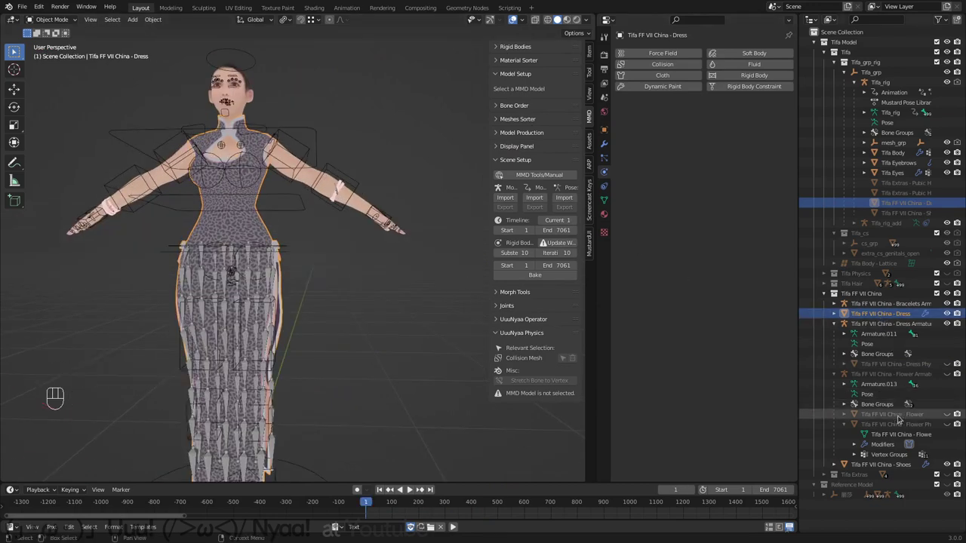
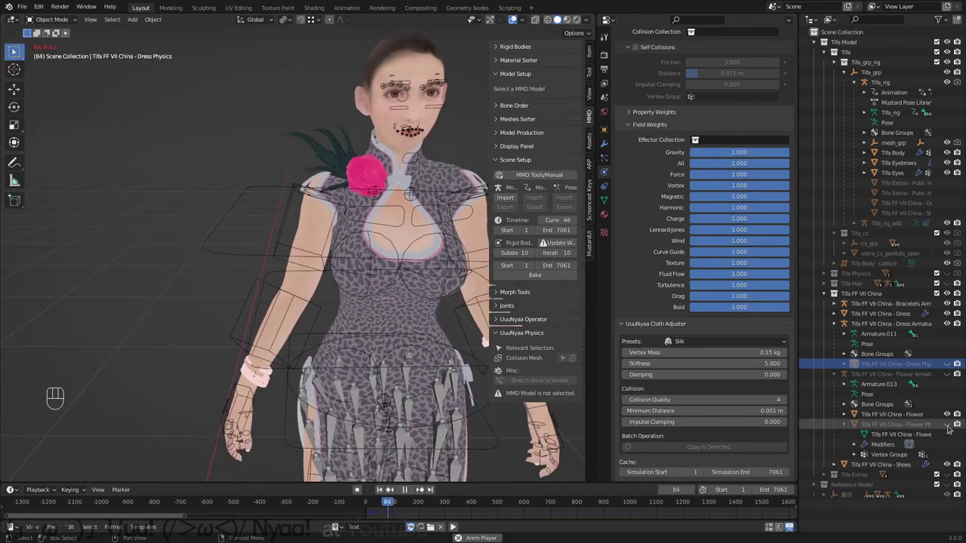
Step: Lower the Flower Physics cloth's collision quality setting
{"action": "left_click_drag", "start_coordinate": [750, 347], "coordinate": [777, 398]}
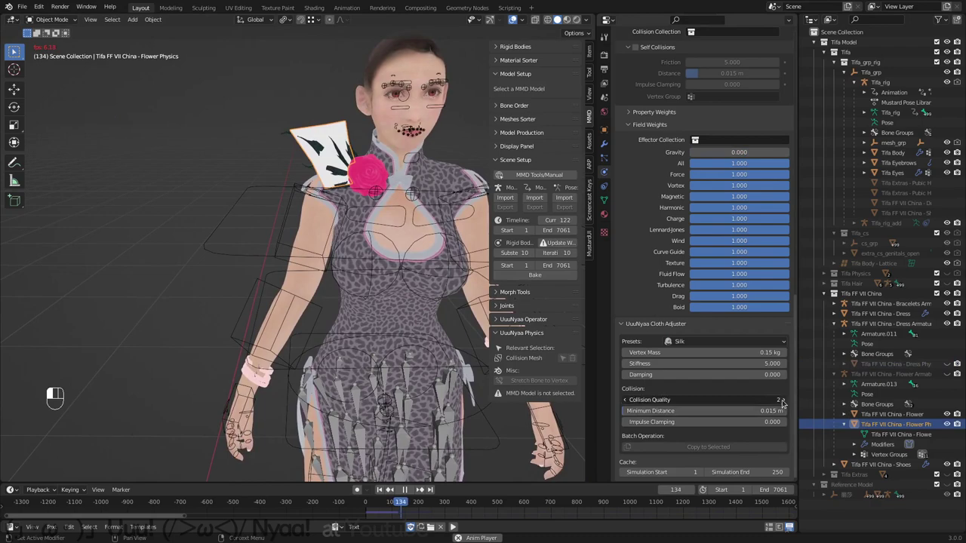
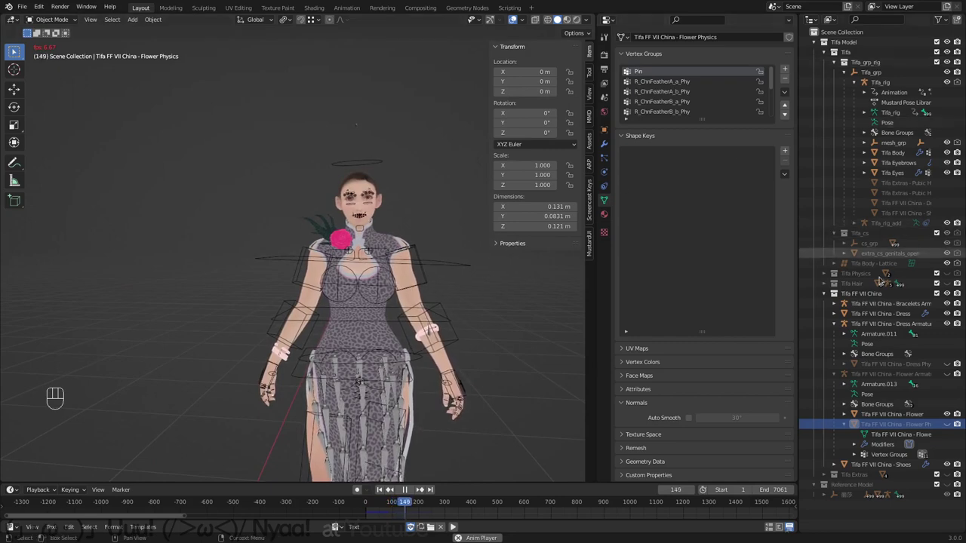
Step: Include and expand the Tifa Hair collection, preview playback, and select the hair physics mesh
{"action": "left_click", "coordinate": [864, 286]}
{"action": "left_click", "coordinate": [948, 285]}
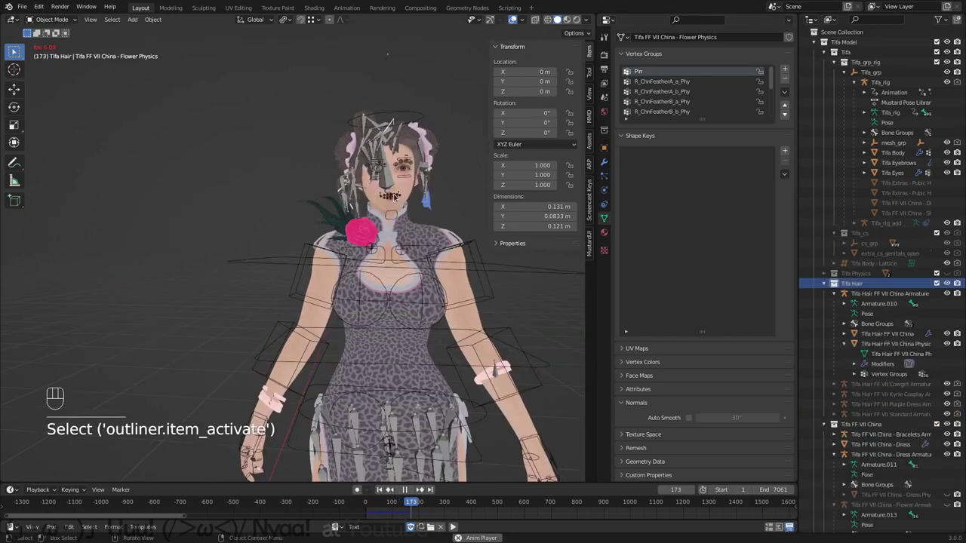
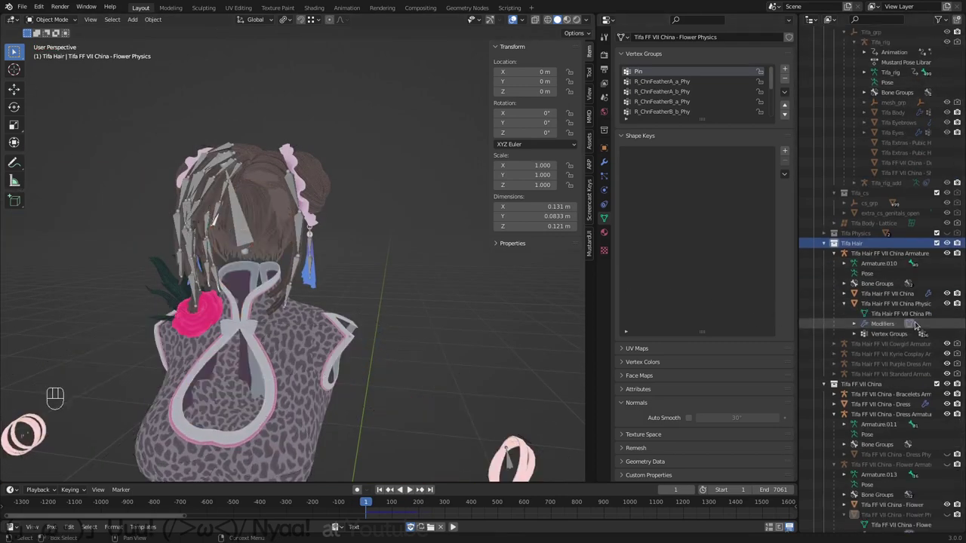
{"action": "left_click", "coordinate": [948, 345]}
{"action": "middle_click", "coordinate": [458, 281]}
{"action": "key", "text": "space"}
{"action": "key", "text": "space"}
{"action": "key", "text": "shift+Left"}
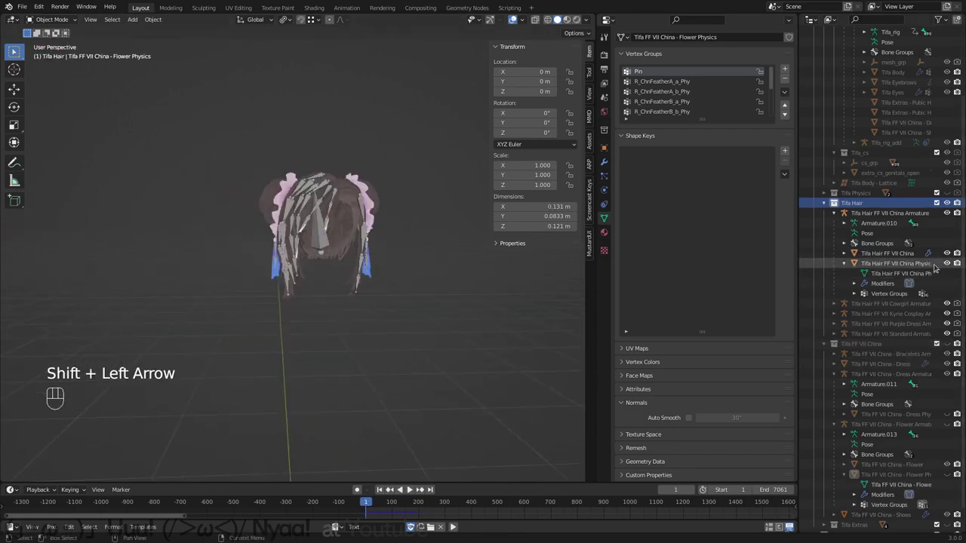
{"action": "left_click", "coordinate": [360, 207]}
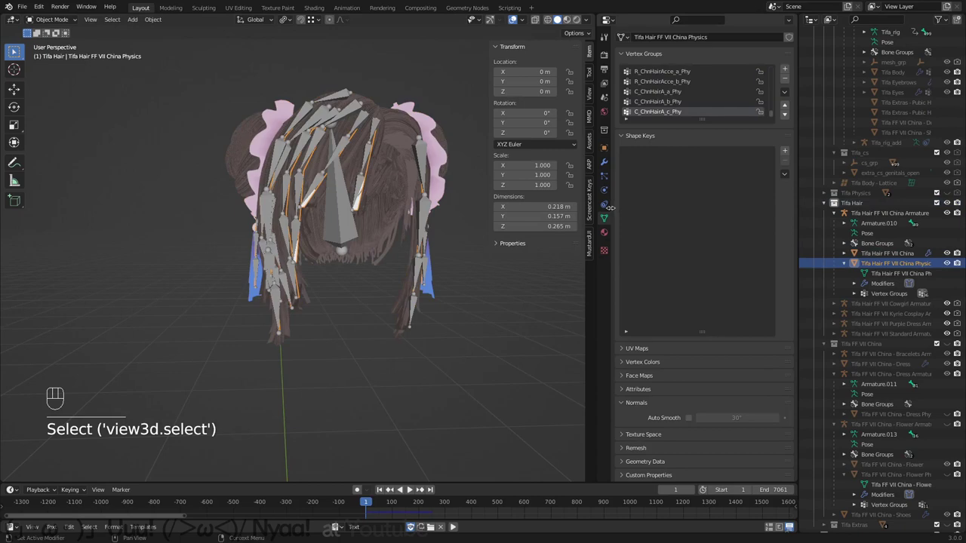
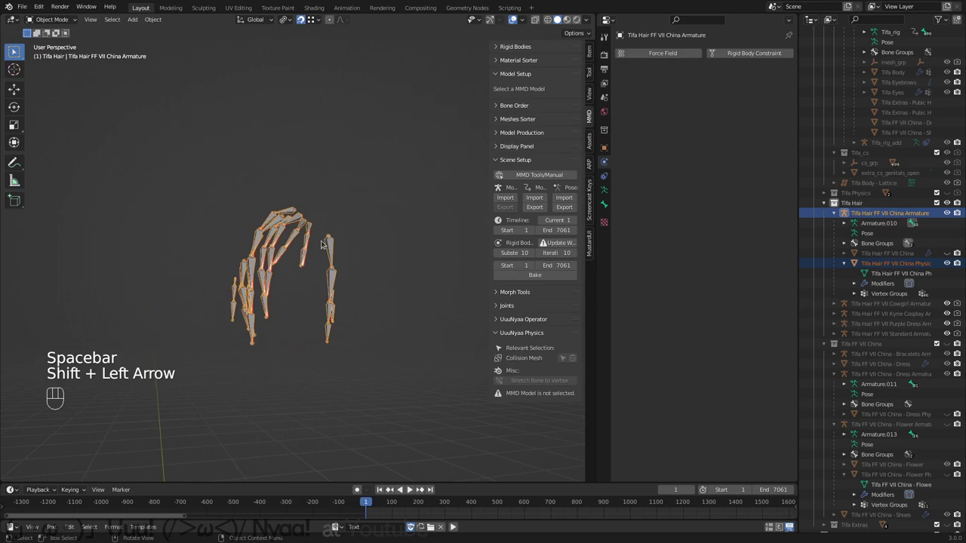
Step: Enter edit mode on the hair armature, select the front hair bones and return to frame 1
{"action": "key", "text": "ctrl+Tab"}
{"action": "key", "text": "w"}
{"action": "key", "text": "w"}
{"action": "left_click", "coordinate": [308, 267]}
{"action": "left_click_drag", "start_coordinate": [327, 274], "coordinate": [313, 292]}
{"action": "key", "text": "Tab"}
{"action": "key", "text": "shift+Left"}
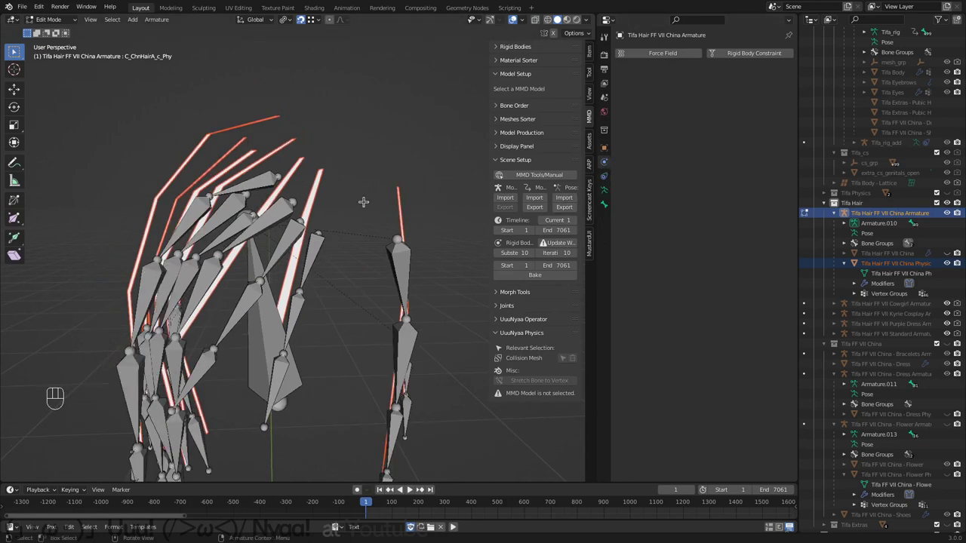
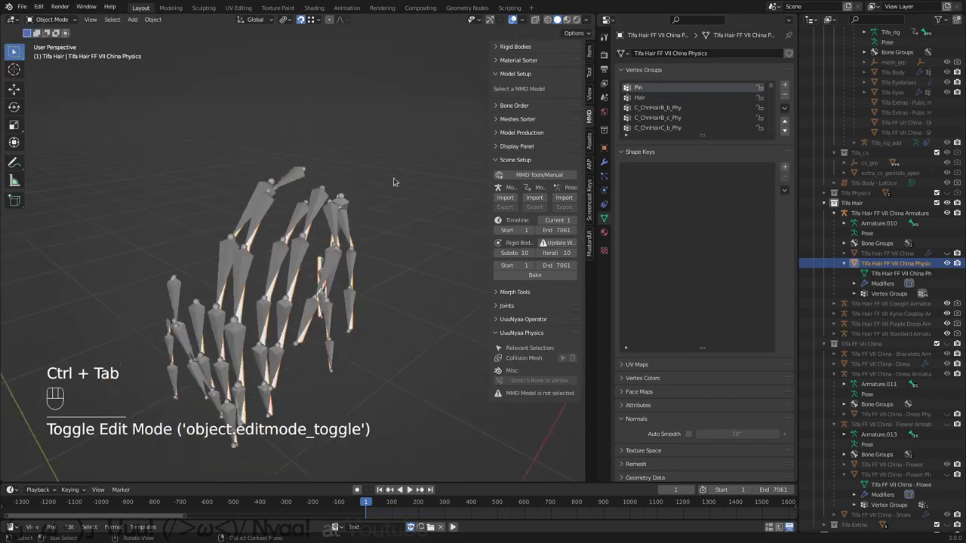
Step: Play the hair simulation repeatedly while orbiting around the hair bones to preview the motion
{"action": "middle_click", "coordinate": [353, 196]}
{"action": "key", "text": "space"}
{"action": "key", "text": "space"}
{"action": "left_click_drag", "start_coordinate": [314, 261], "coordinate": [329, 252]}
{"action": "key", "text": "space"}
{"action": "key", "text": "space"}
{"action": "middle_click", "coordinate": [354, 240]}
{"action": "left_click_drag", "start_coordinate": [362, 246], "coordinate": [376, 256]}
{"action": "key", "text": "space"}
{"action": "key", "text": "space"}
{"action": "middle_click", "coordinate": [320, 235]}
{"action": "key", "text": "space"}
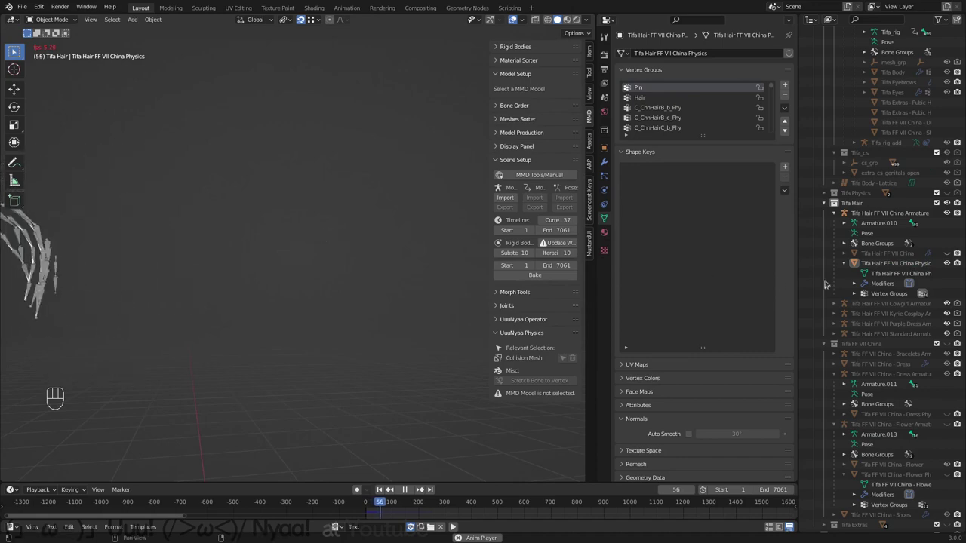
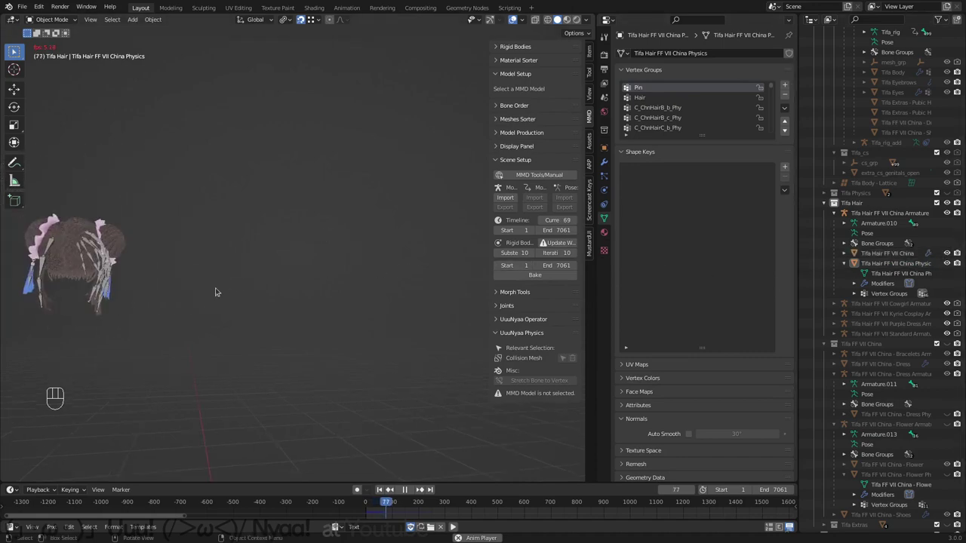
{"action": "key", "text": "KP_Decimal"}
{"action": "key", "text": "KP_Decimal"}
{"action": "left_click_drag", "start_coordinate": [189, 283], "coordinate": [323, 290]}
{"action": "middle_click", "coordinate": [307, 304]}
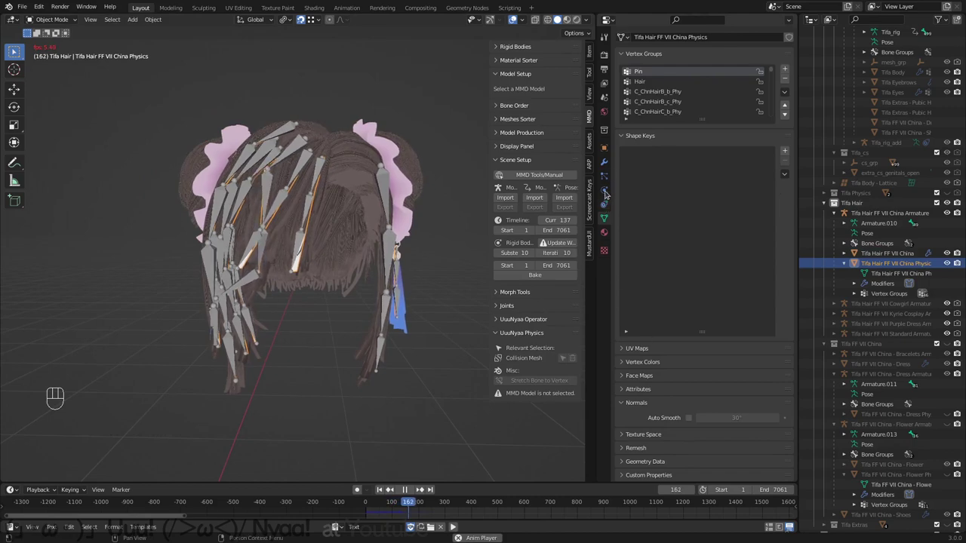
Step: Set the hair cloth Simulation End to 7061, restart playback from frame 1 and select the hair mesh
{"action": "left_click", "coordinate": [605, 197]}
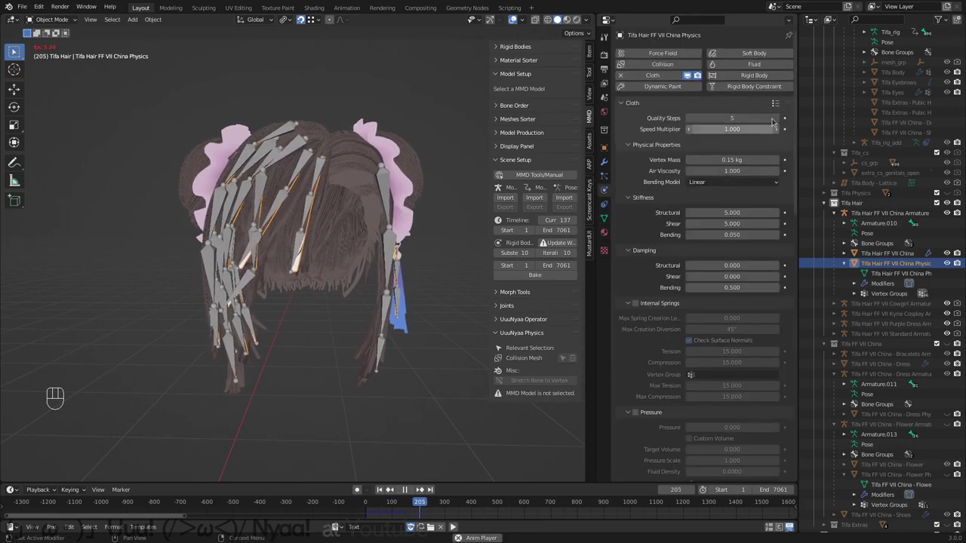
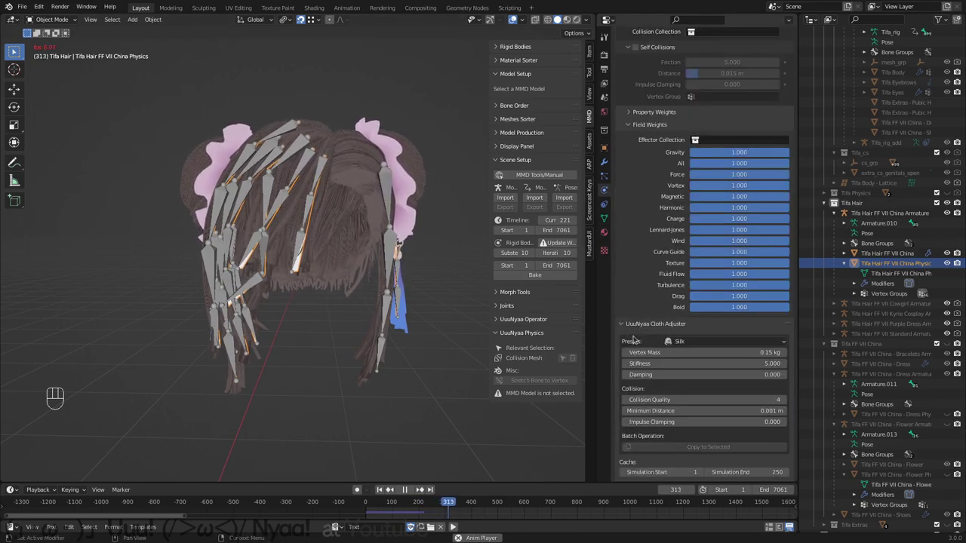
{"action": "key", "text": "ctrl+c"}
{"action": "key", "text": "ctrl+v"}
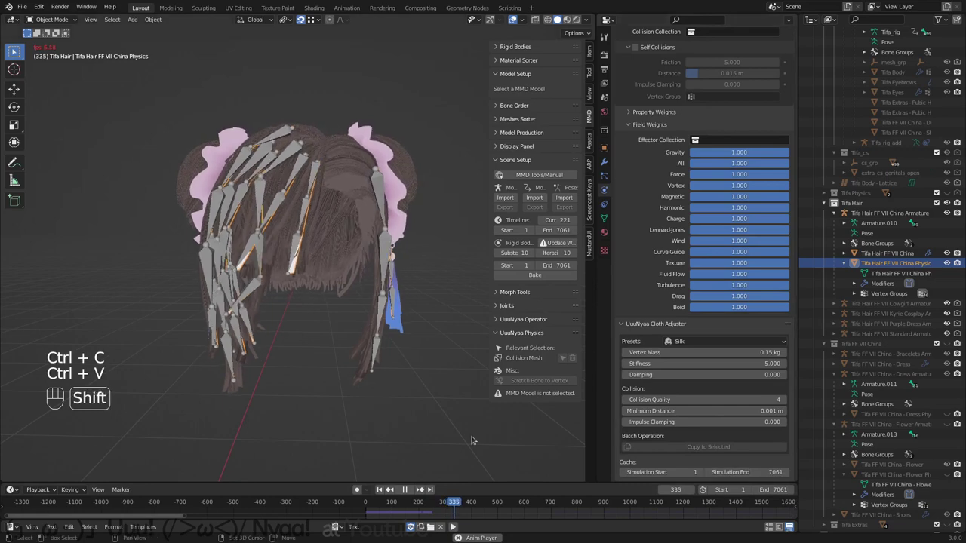
{"action": "key", "text": "shift+Left"}
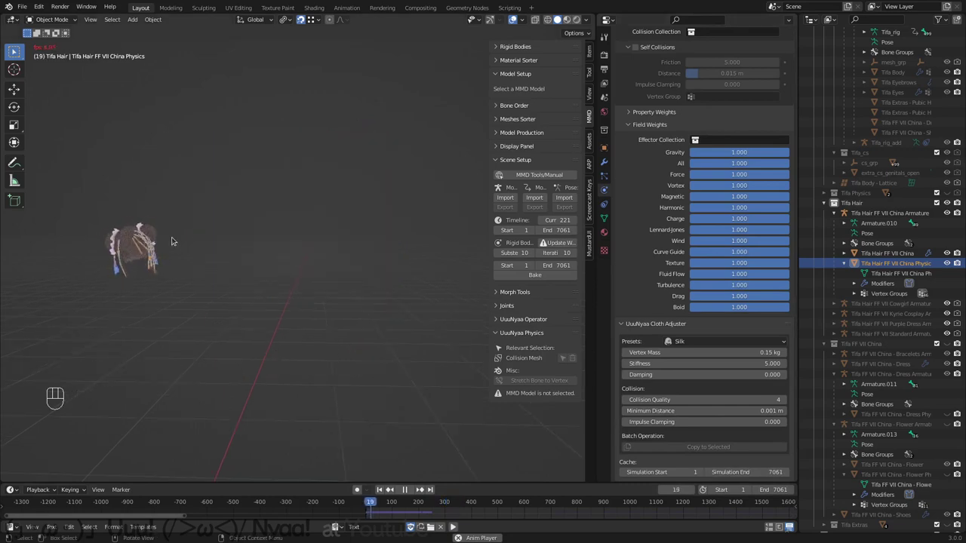
{"action": "key", "text": "KP_Decimal"}
{"action": "key", "text": "KP_Decimal"}
{"action": "key", "text": "KP_Decimal"}
{"action": "key", "text": "KP_Decimal"}
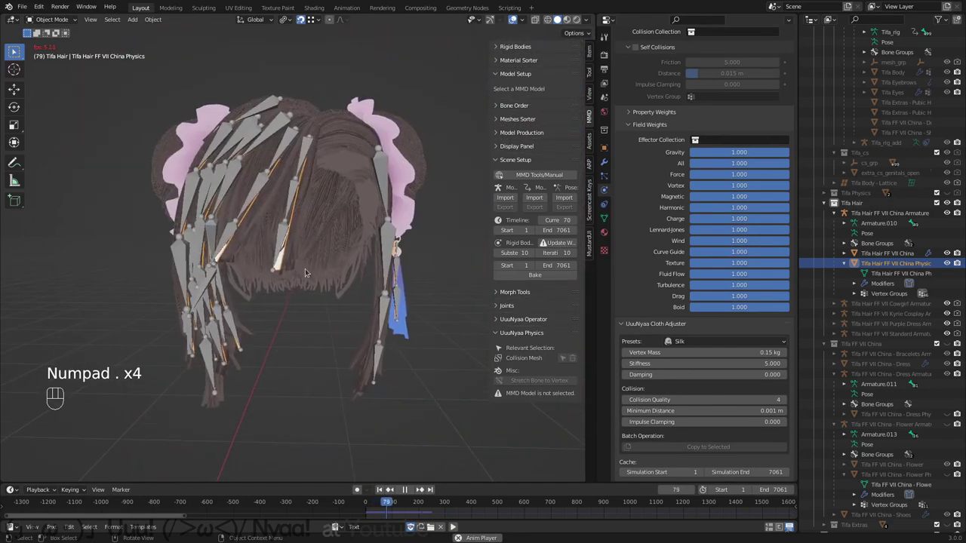
{"action": "left_click_drag", "start_coordinate": [332, 265], "coordinate": [318, 277]}
{"action": "left_click_drag", "start_coordinate": [302, 307], "coordinate": [309, 301]}
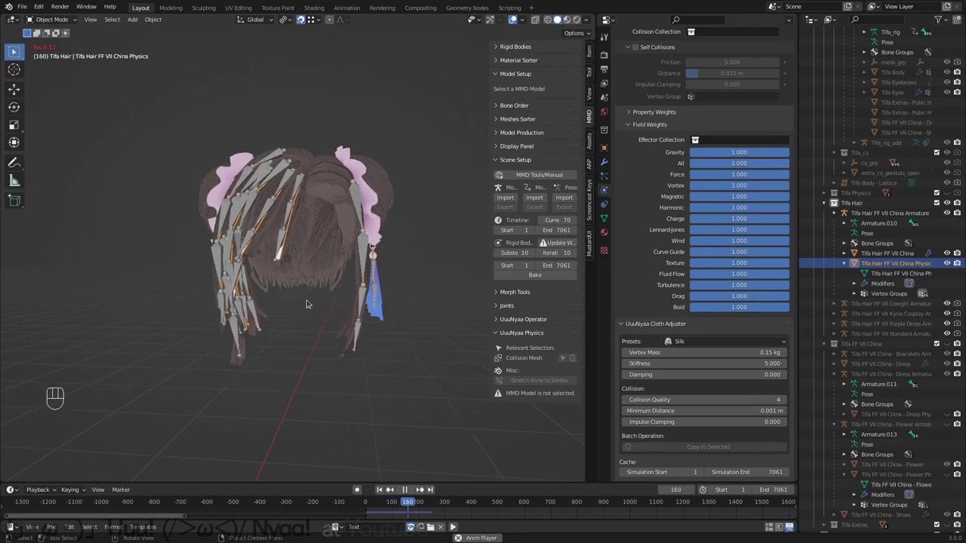
{"action": "left_click", "coordinate": [334, 173]}
Step: Select Tifa Hair FF VII China in the Outliner, stop playback and return to the first frame
{"action": "left_click_drag", "start_coordinate": [609, 226], "coordinate": [656, 312]}
{"action": "left_click", "coordinate": [681, 422]}
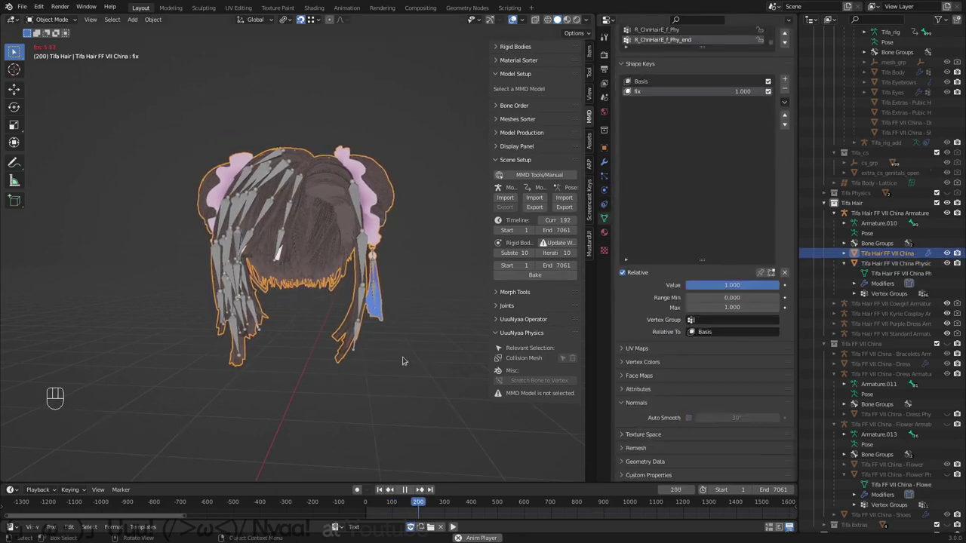
{"action": "left_click", "coordinate": [383, 220]}
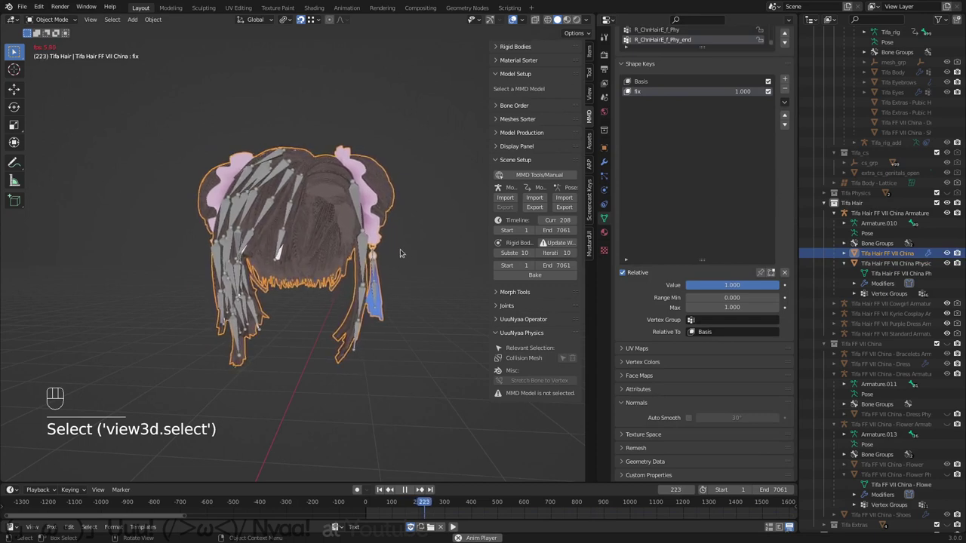
{"action": "key", "text": "shift+space"}
{"action": "key", "text": "shift+Left"}
Step: Save the project as 63.Tifa.blend and frame the full model in front orthographic view
{"action": "left_click_drag", "start_coordinate": [393, 287], "coordinate": [462, 291]}
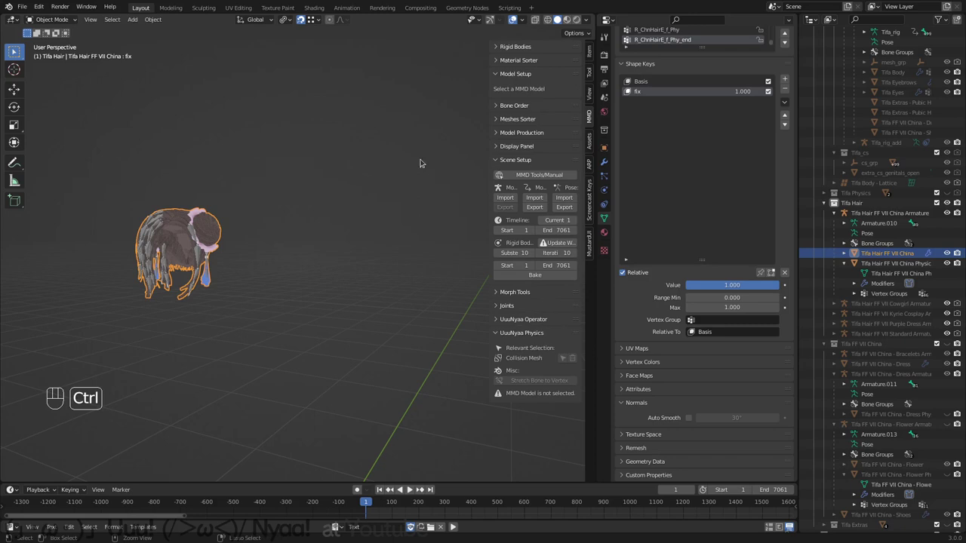
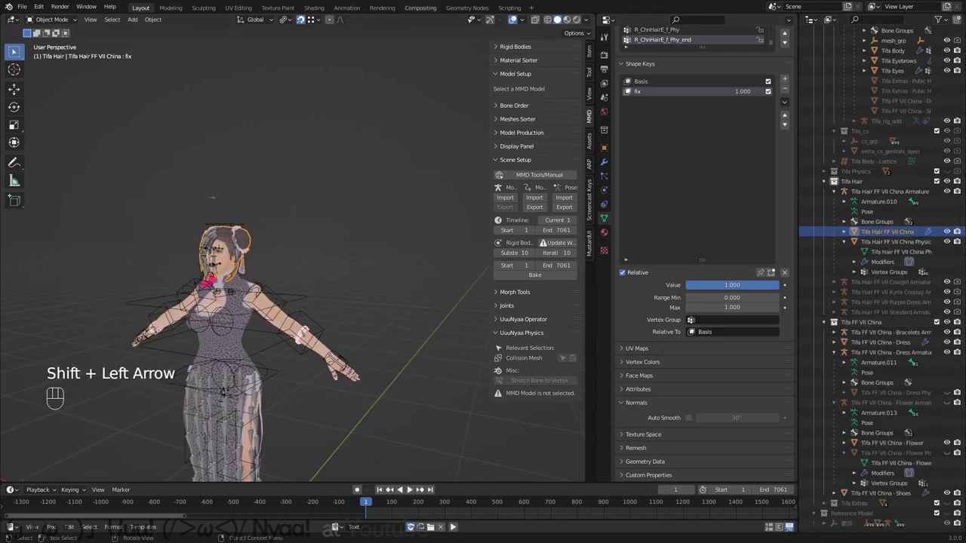
{"action": "key", "text": "ctrl+s"}
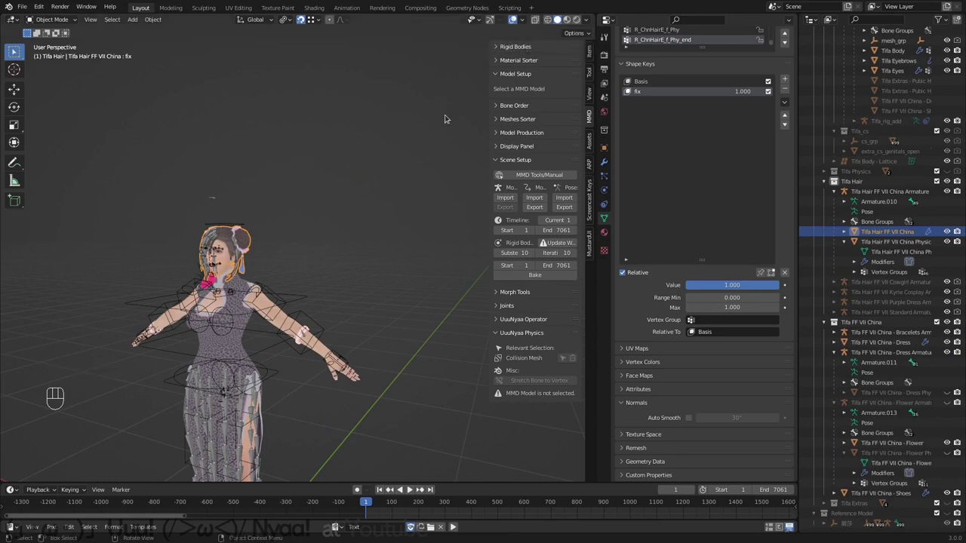
{"action": "key", "text": "KP_1"}
{"action": "left_click_drag", "start_coordinate": [289, 350], "coordinate": [298, 264]}
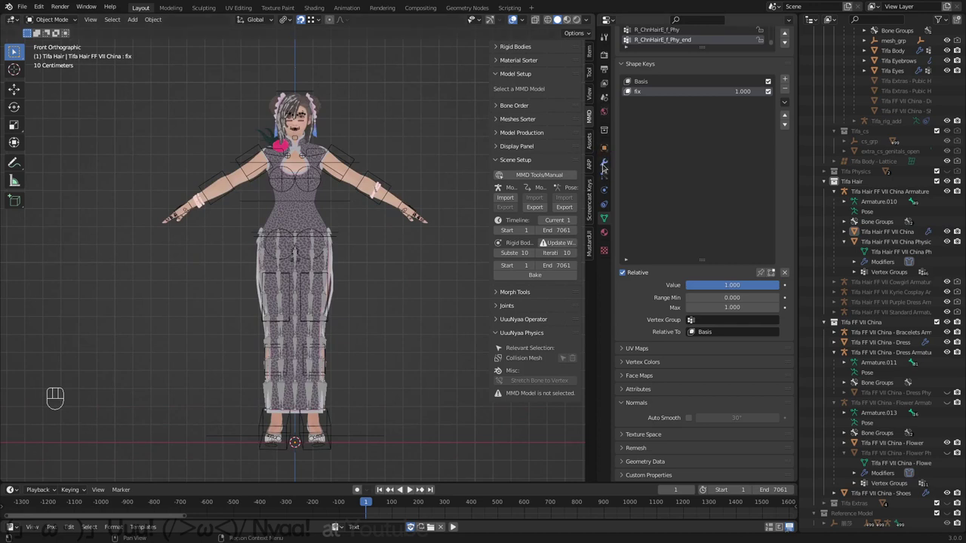
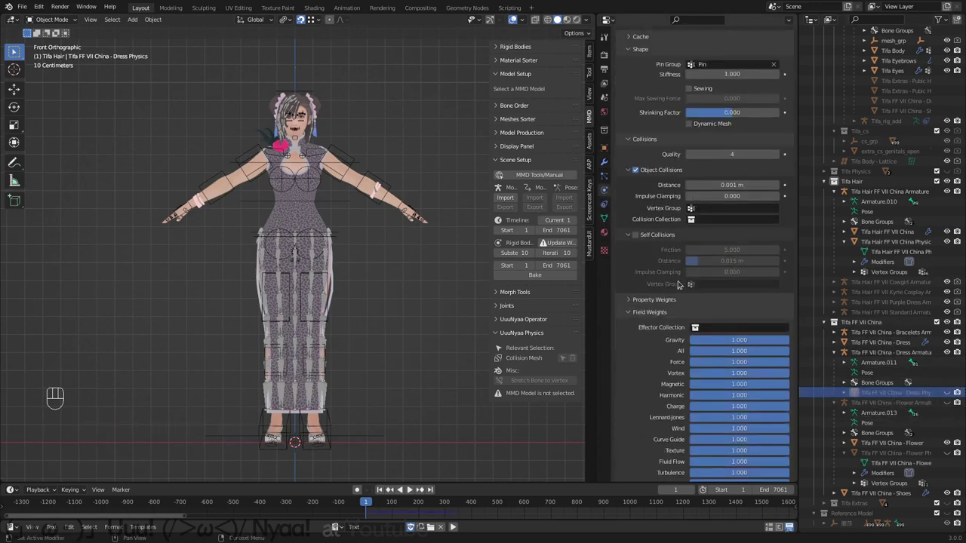
Step: Bake all cloth dynamics in the scene from the Dress Physics cache panel
{"action": "left_click", "coordinate": [643, 135]}
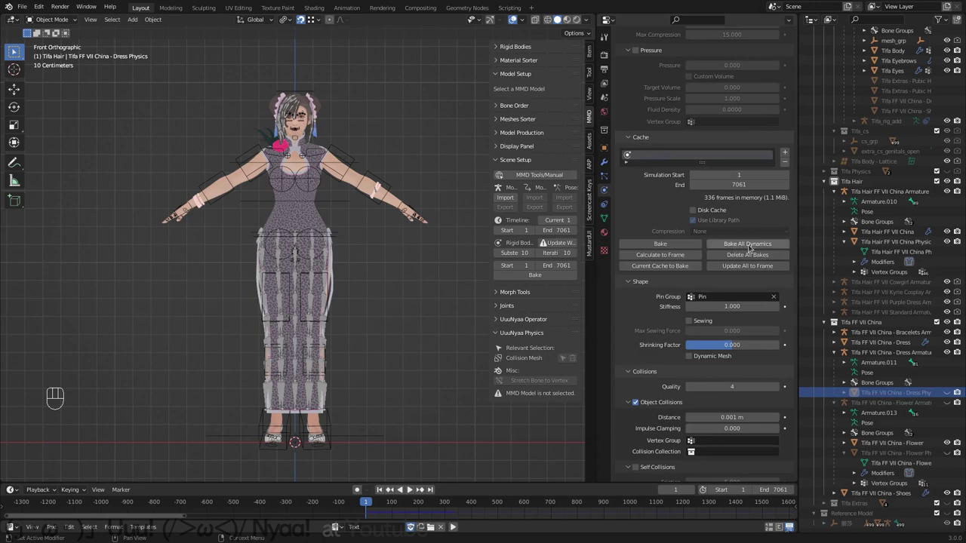
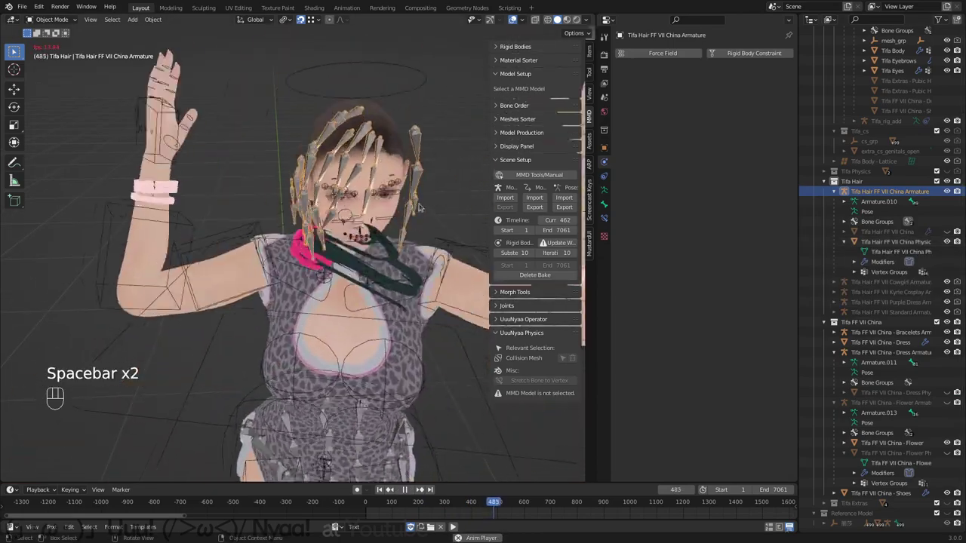
Step: Play back the baked hair and dress motion while orbiting, and hide the hair physics mesh
{"action": "key", "text": "space"}
{"action": "left_click_drag", "start_coordinate": [390, 141], "coordinate": [397, 123]}
{"action": "key", "text": "space"}
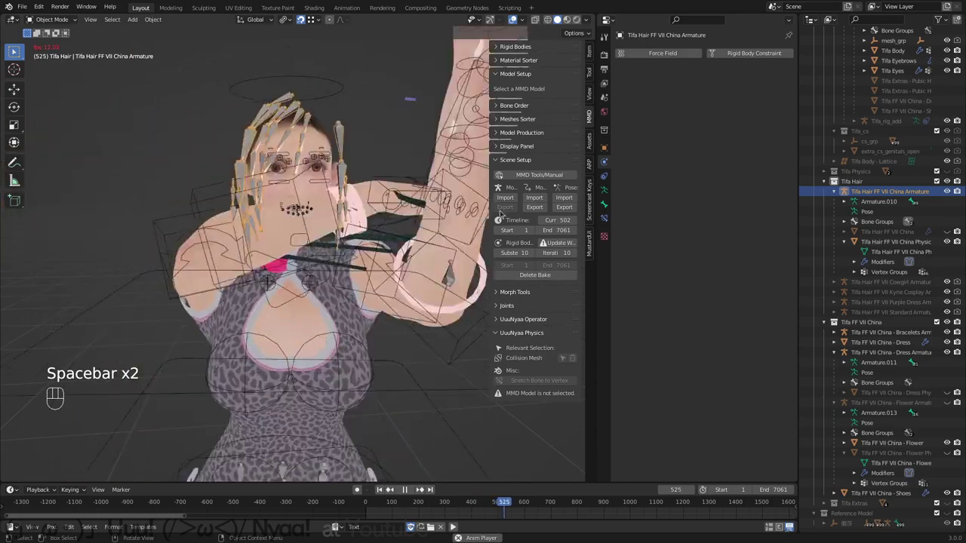
{"action": "double_click", "coordinate": [947, 231]}
{"action": "left_click", "coordinate": [949, 191]}
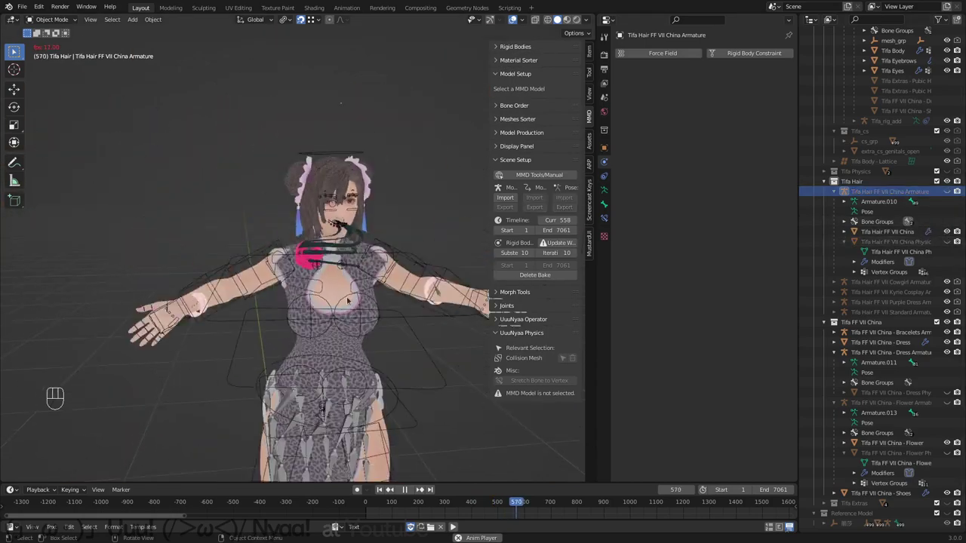
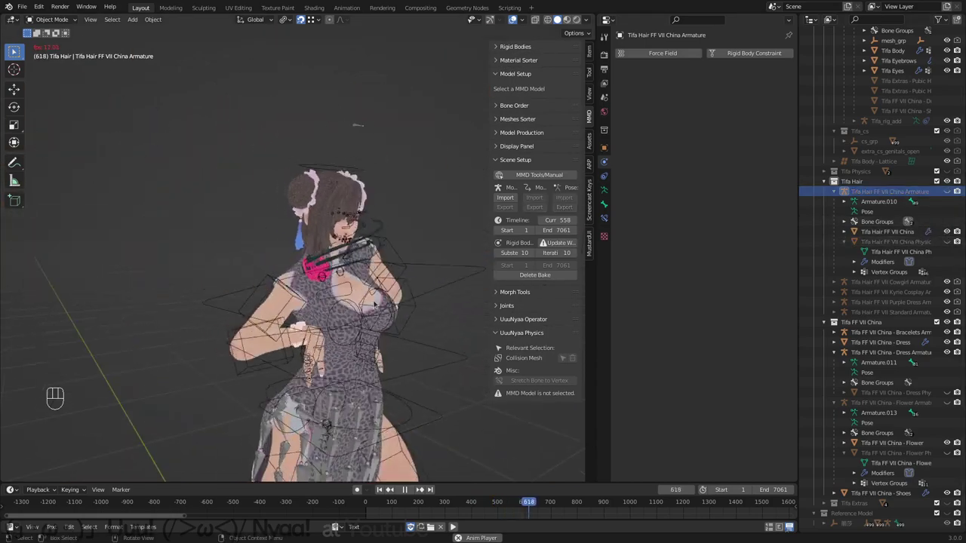
Step: Check the model from camera and front orthographic views with overlays hidden
{"action": "key", "text": "KP_0"}
{"action": "key", "text": "KP_1"}
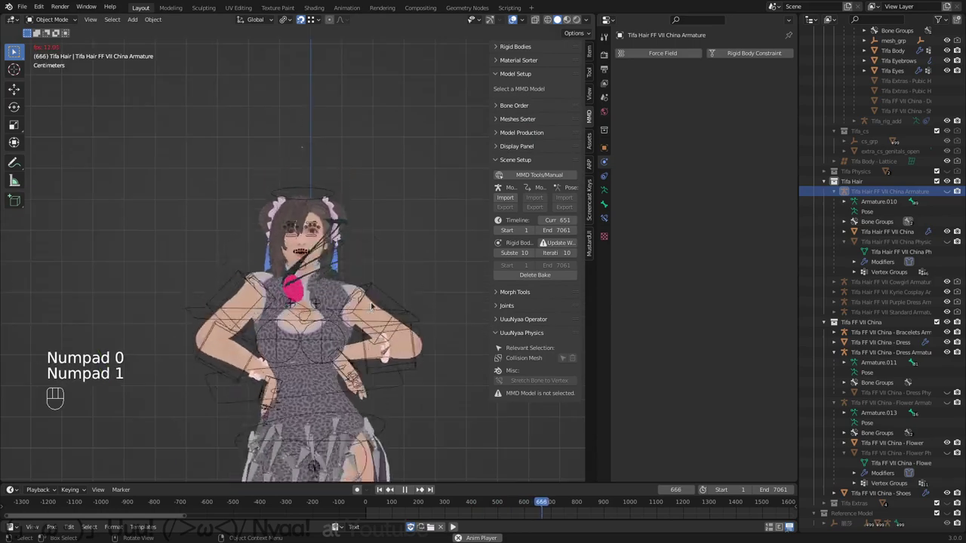
{"action": "key", "text": "KP_5"}
{"action": "key", "text": "shift+alt+z"}
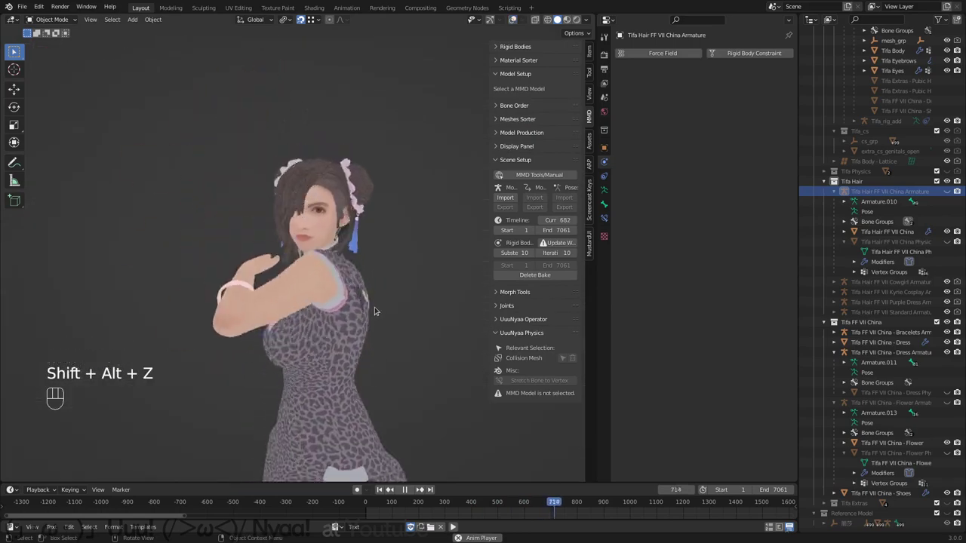
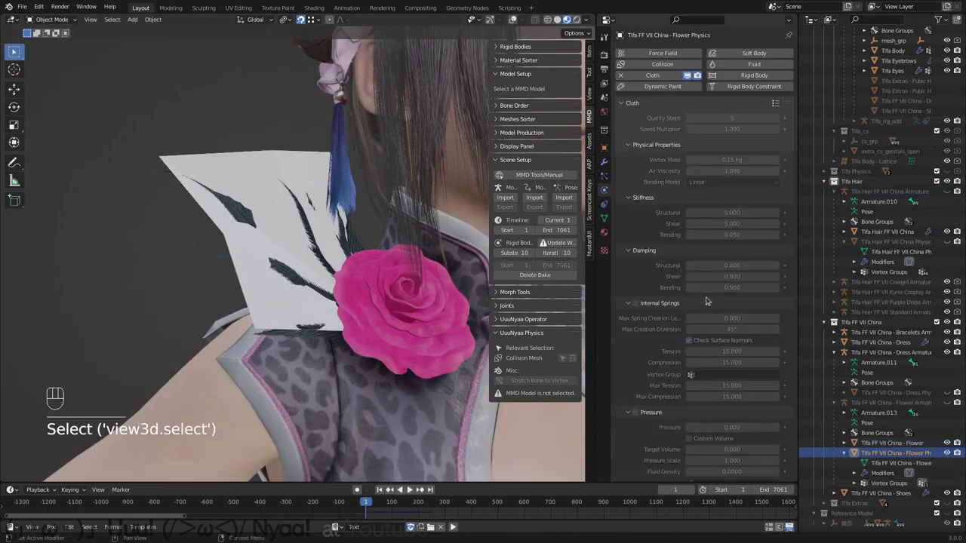
Step: Bake the Flower Physics cloth cache for all 7,061 frames
{"action": "key", "text": "ctrl+c"}
{"action": "key", "text": "ctrl+v"}
{"action": "left_click", "coordinate": [673, 188]}
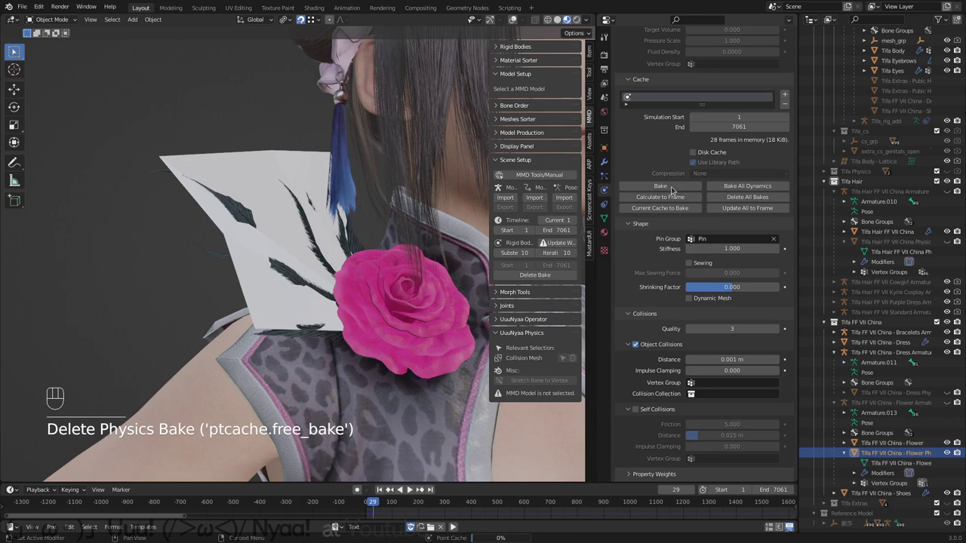
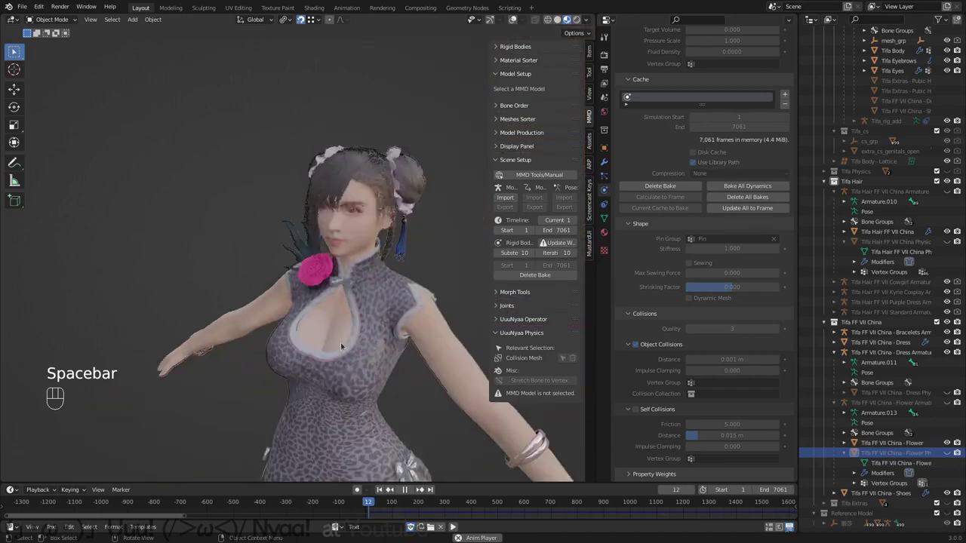
Step: Play the animation and orbit around the model to check the baked flower motion
{"action": "key", "text": "space"}
{"action": "left_click", "coordinate": [440, 514]}
{"action": "left_click", "coordinate": [452, 505]}
{"action": "left_click_drag", "start_coordinate": [465, 503], "coordinate": [433, 429]}
{"action": "key", "text": "space"}
{"action": "key", "text": "space"}
{"action": "left_click_drag", "start_coordinate": [384, 416], "coordinate": [357, 411]}
{"action": "middle_click", "coordinate": [331, 406]}
Step: Continue playback from closer angles, then toggle overlays and zoom in on the model
{"action": "key", "text": "space"}
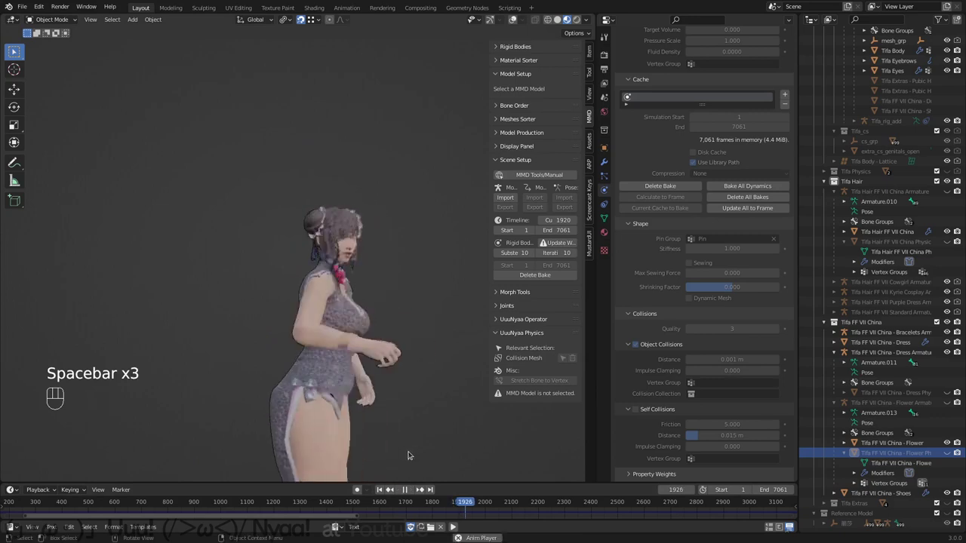
{"action": "middle_click", "coordinate": [364, 444]}
{"action": "key", "text": "space"}
{"action": "left_click_drag", "start_coordinate": [360, 431], "coordinate": [410, 424]}
{"action": "left_click_drag", "start_coordinate": [340, 426], "coordinate": [469, 354]}
{"action": "middle_click", "coordinate": [393, 382]}
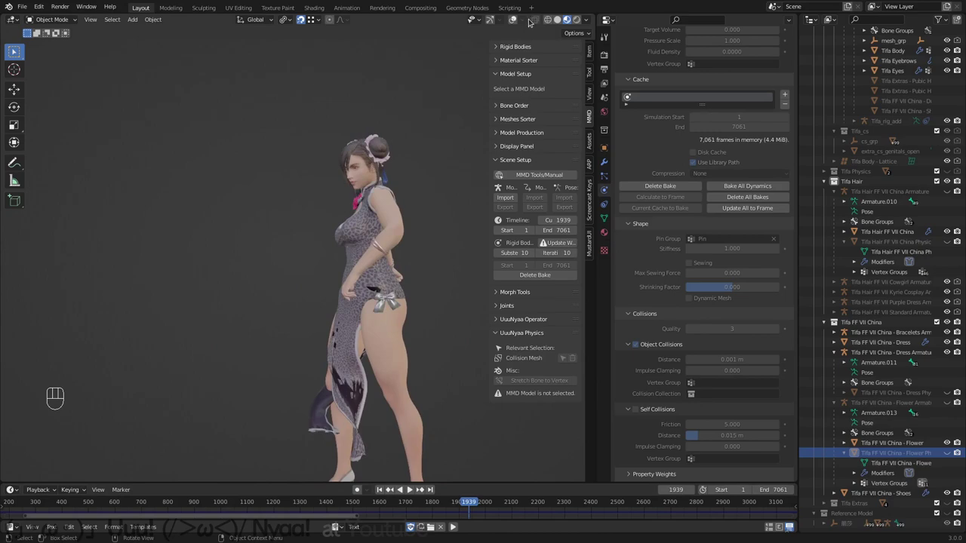
{"action": "key", "text": "shift+alt+z"}
{"action": "left_click_drag", "start_coordinate": [523, 24], "coordinate": [351, 372]}
{"action": "left_click_drag", "start_coordinate": [361, 360], "coordinate": [408, 377]}
Step: View the China Dress mesh's vertex groups, hide overlays and play the baked dress animation
{"action": "left_click", "coordinate": [381, 266]}
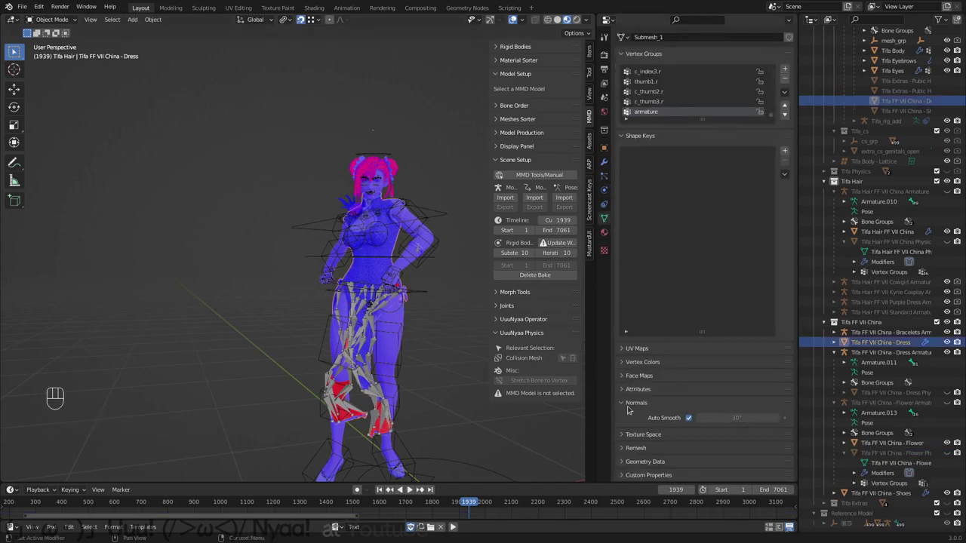
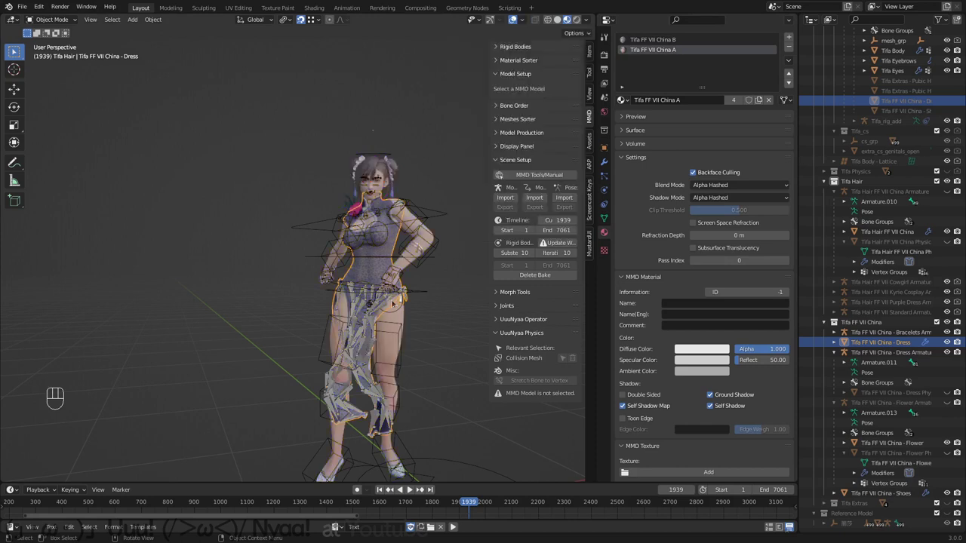
{"action": "key", "text": "shift+alt+z"}
{"action": "key", "text": "space"}
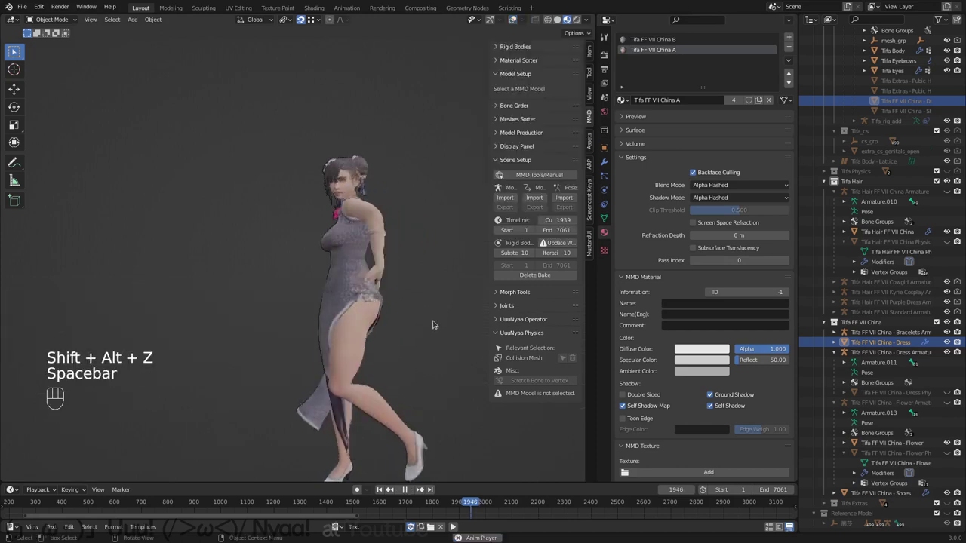
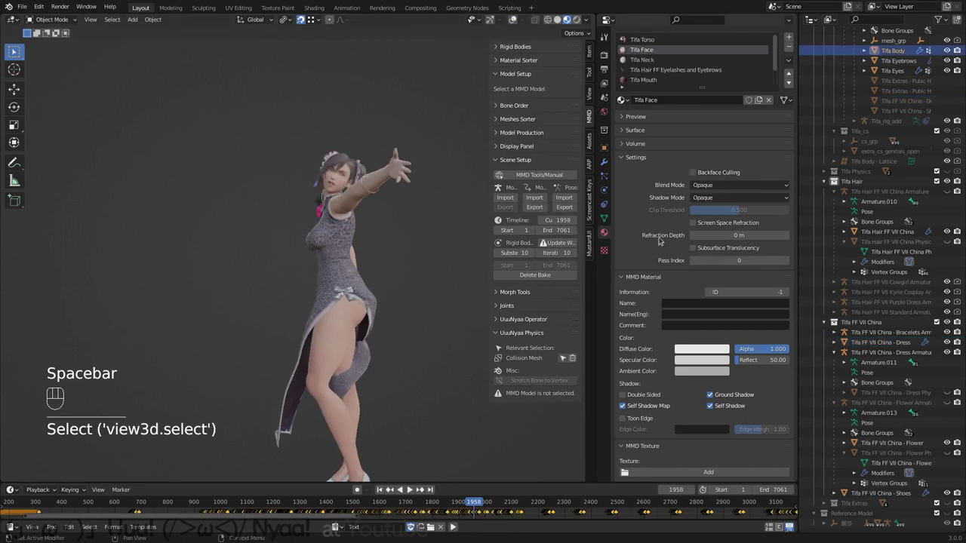
Step: Show Tifa Body's collision physics and play back, orbiting and checking camera and front views
{"action": "left_click", "coordinate": [606, 196]}
{"action": "key", "text": "space"}
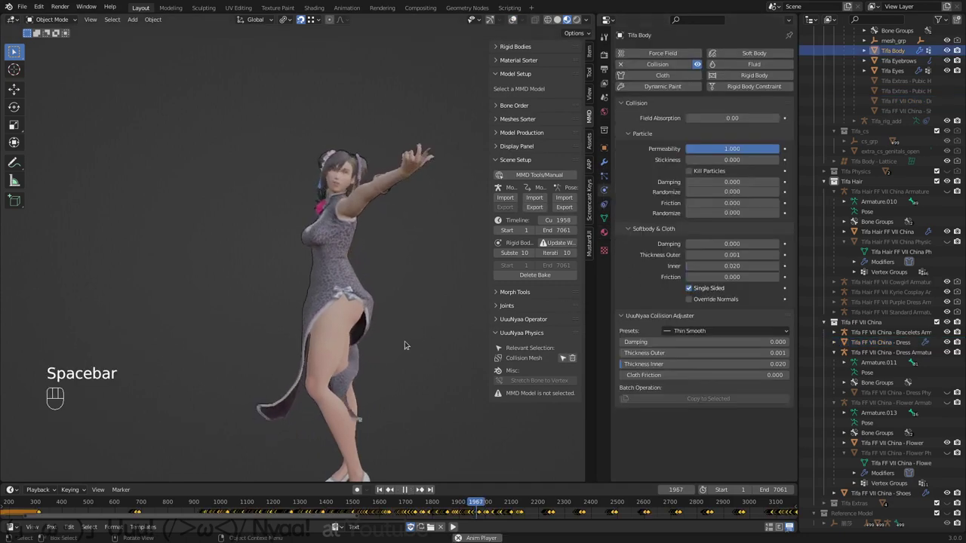
{"action": "key", "text": "space"}
{"action": "middle_click", "coordinate": [428, 322]}
{"action": "left_click_drag", "start_coordinate": [370, 323], "coordinate": [376, 281]}
{"action": "middle_click", "coordinate": [409, 256]}
{"action": "middle_click", "coordinate": [307, 311]}
{"action": "key", "text": "KP_0"}
{"action": "key", "text": "KP_1"}
Step: Toggle overlays and continue playback, orbiting around the dancing model's dress
{"action": "key", "text": "shift+alt+z"}
{"action": "key", "text": "space"}
{"action": "key", "text": "shift+alt+z"}
{"action": "left_click_drag", "start_coordinate": [410, 294], "coordinate": [311, 302]}
{"action": "key", "text": "space"}
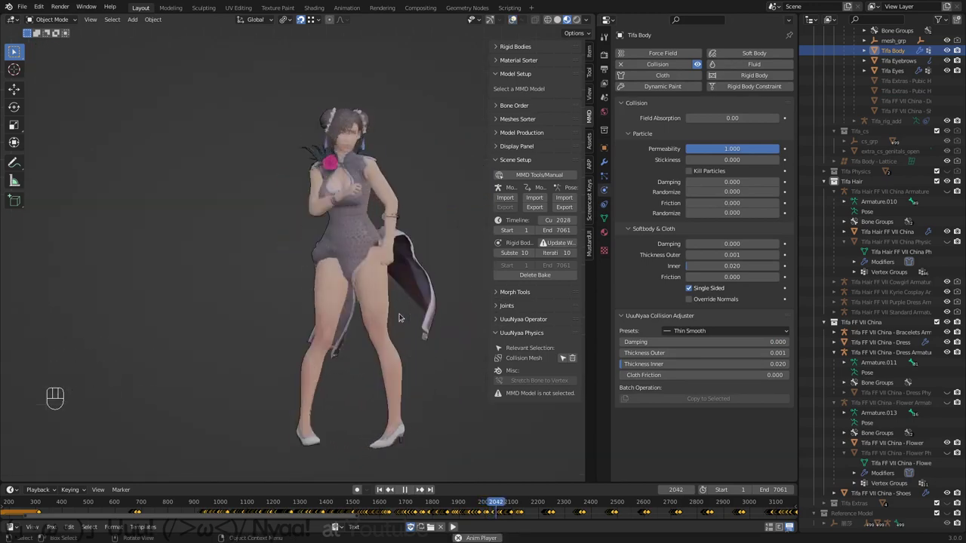
{"action": "key", "text": "space"}
{"action": "middle_click", "coordinate": [373, 317]}
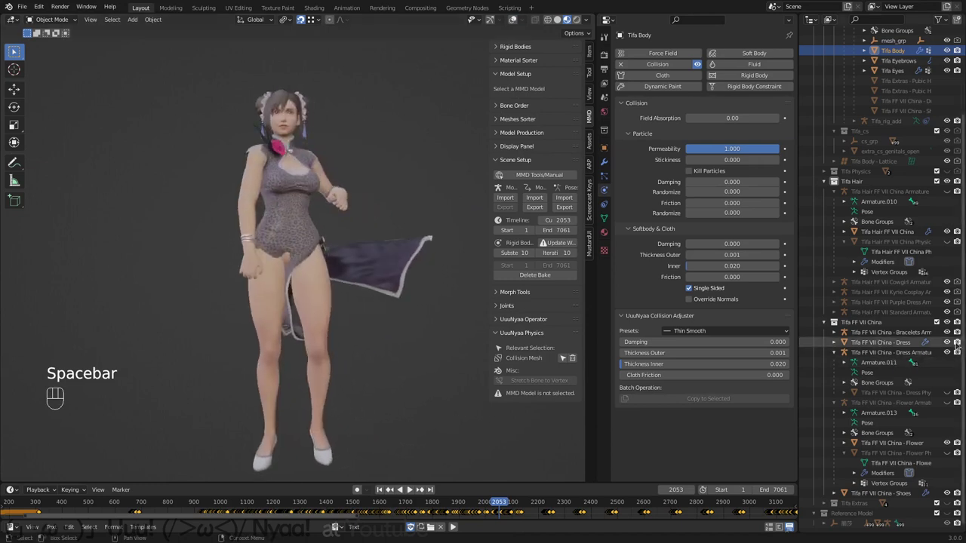
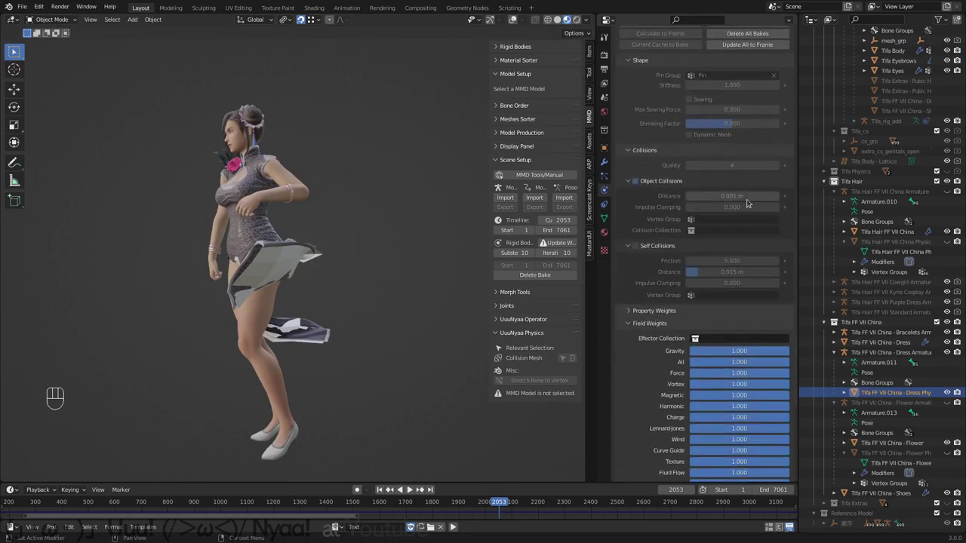
Step: Resume playback and orbit around the model for a final look at the dress simulation
{"action": "key", "text": "space"}
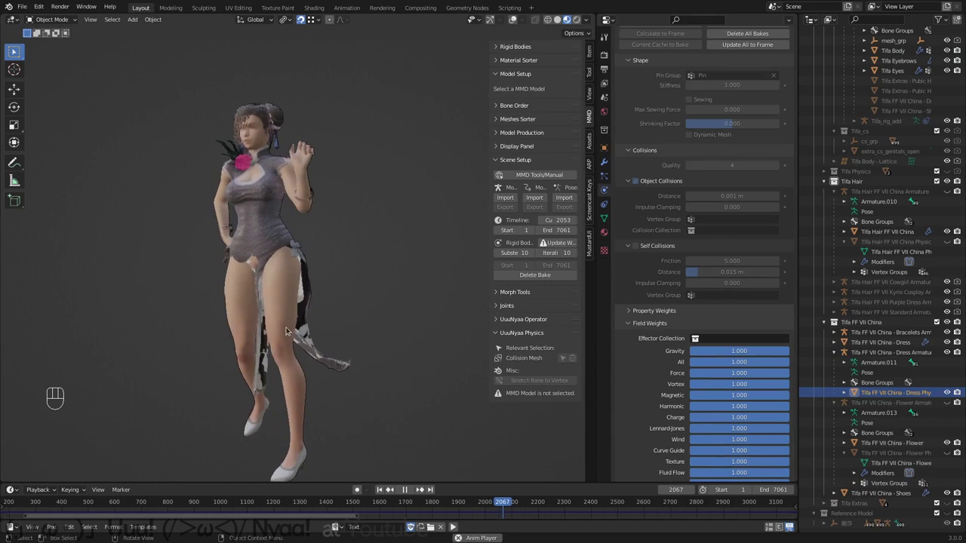
{"action": "left_click_drag", "start_coordinate": [314, 353], "coordinate": [333, 330]}
{"action": "middle_click", "coordinate": [277, 342]}
{"action": "left_click_drag", "start_coordinate": [231, 324], "coordinate": [301, 314]}
{"action": "middle_click", "coordinate": [407, 341]}
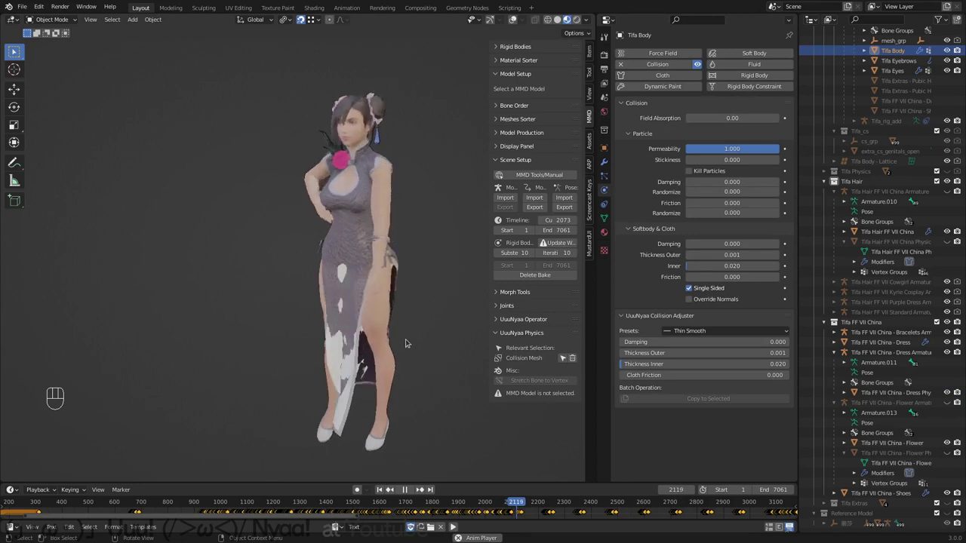
{"action": "key", "text": "space"}
{"action": "middle_click", "coordinate": [411, 336]}
{"action": "key", "text": "space"}
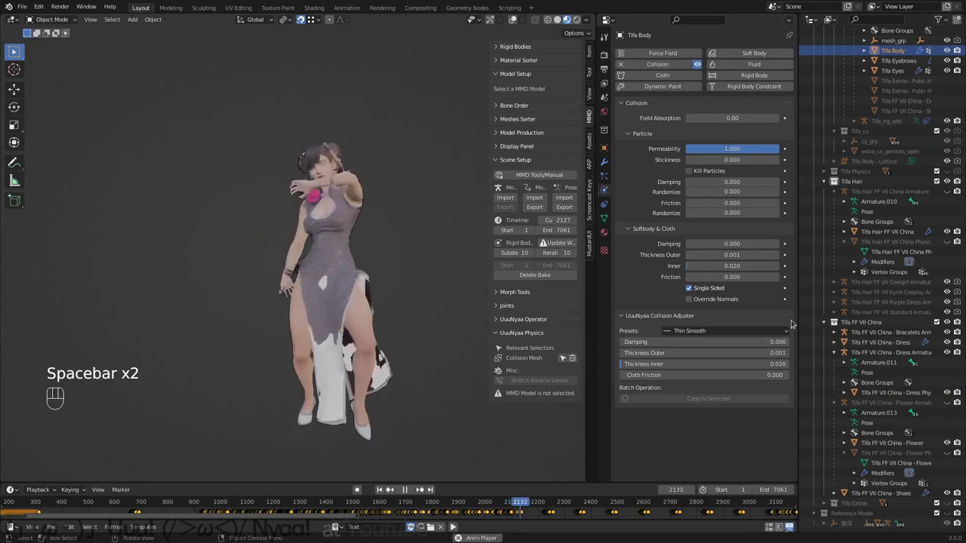
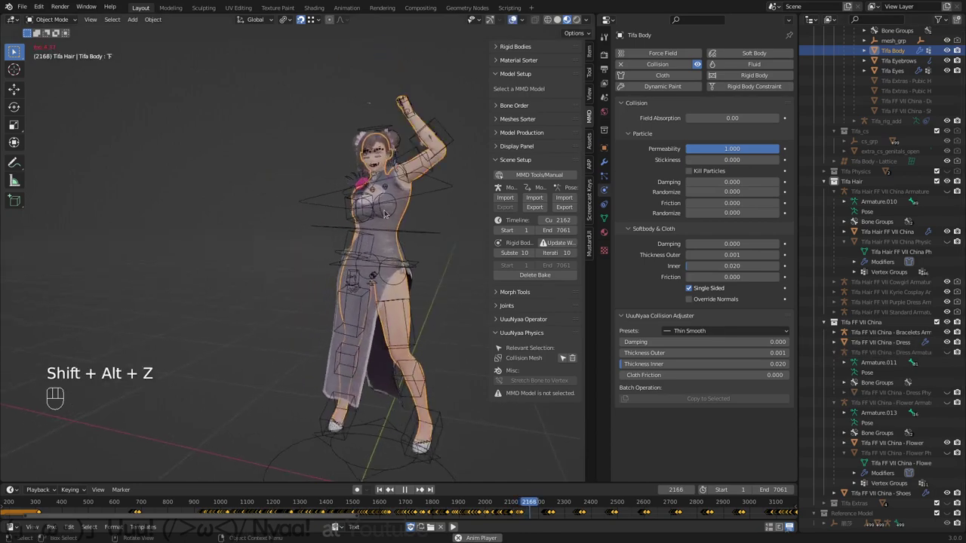
Step: Stop playback and rewind to frame 1, returning Tifa to her rest T-pose
{"action": "middle_click", "coordinate": [427, 253]}
{"action": "middle_click", "coordinate": [410, 239]}
{"action": "key", "text": "space"}
{"action": "key", "text": "shift+Left"}
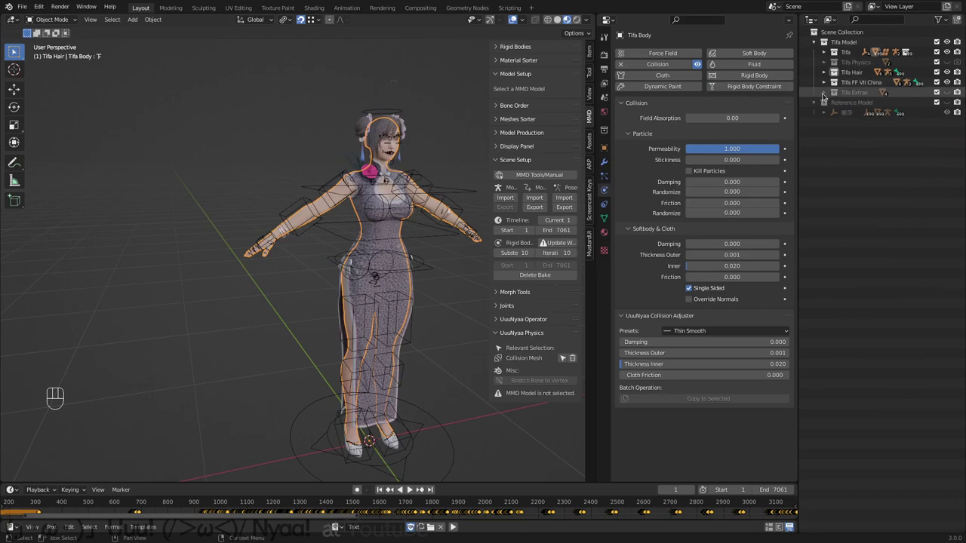
Step: Save the file as 63.Tifa.blend and add a new Lights collection to the scene
{"action": "key", "text": "ctrl+s"}
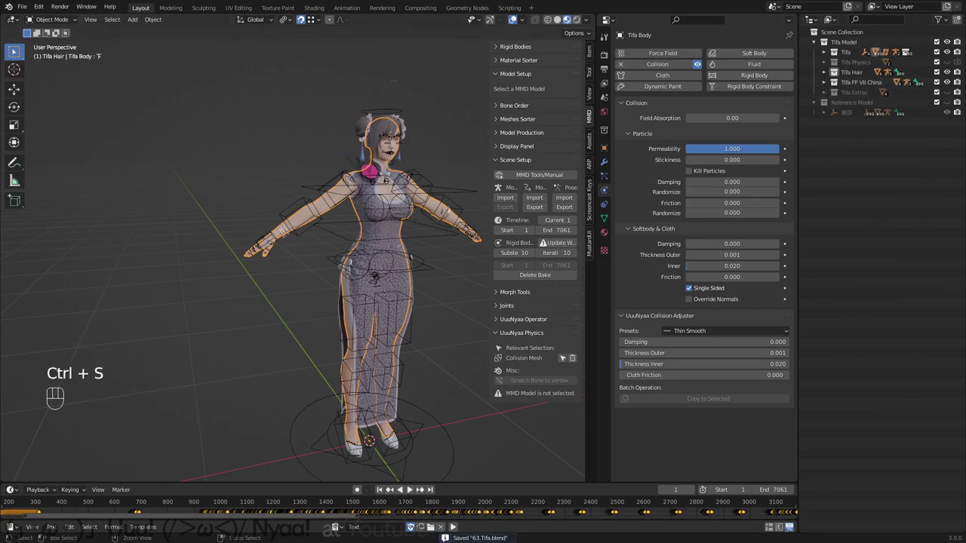
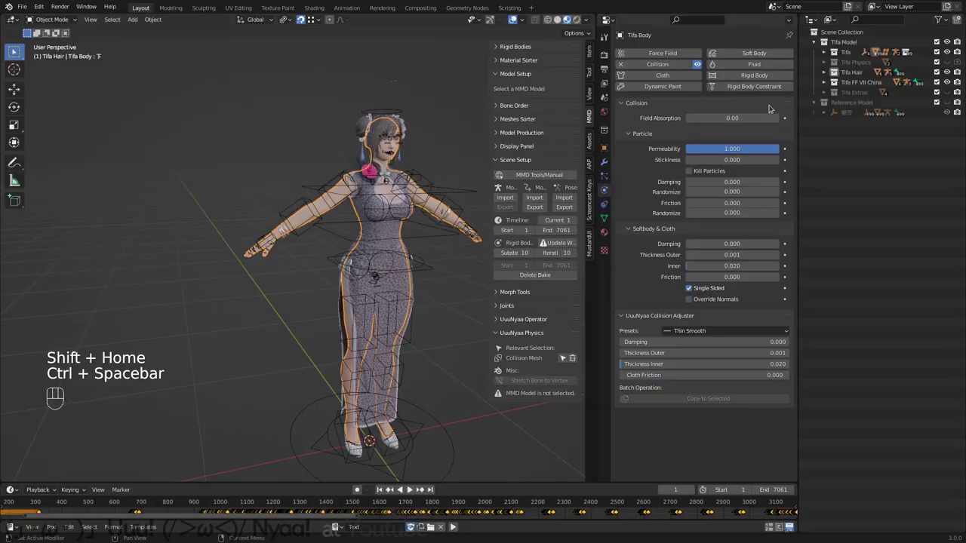
{"action": "left_click", "coordinate": [855, 126]}
{"action": "left_click_drag", "start_coordinate": [854, 127], "coordinate": [855, 127]}
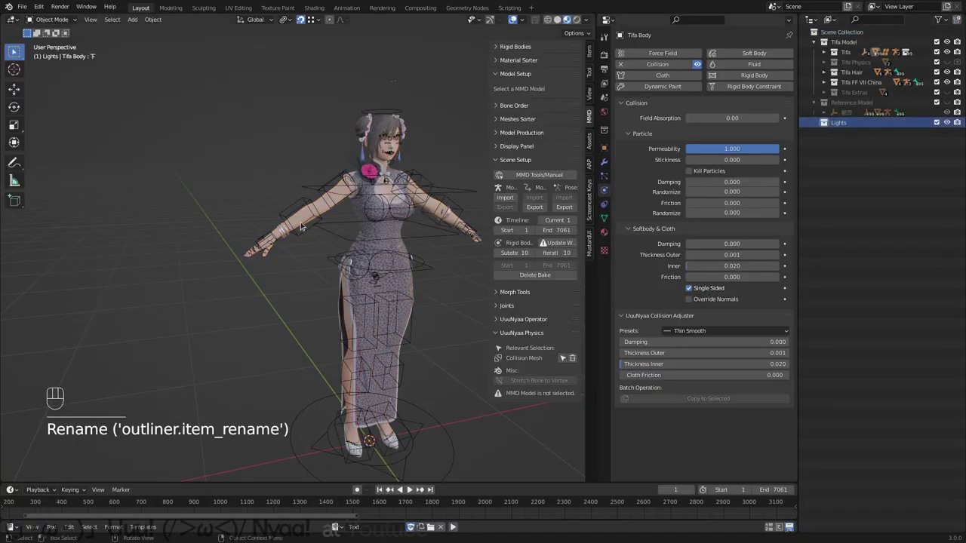
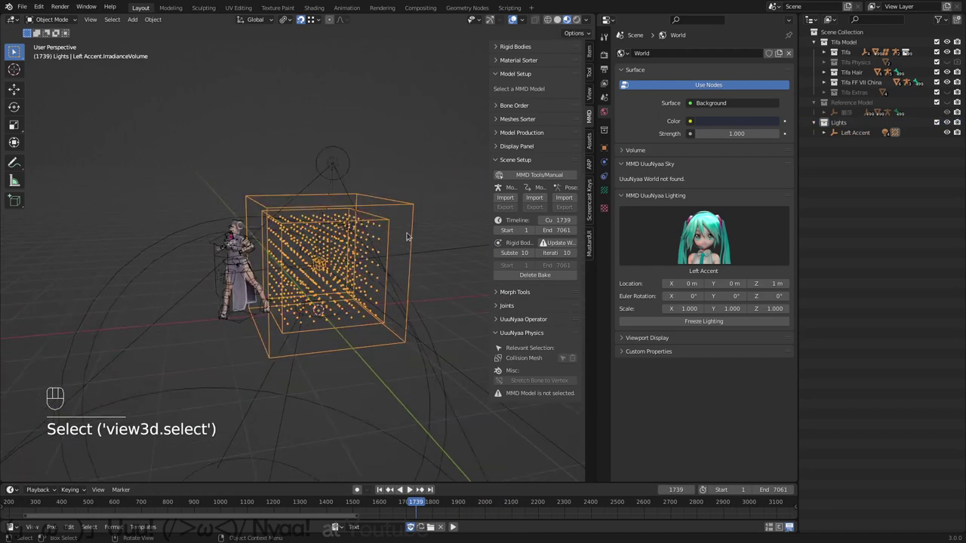
Step: Scale the Left Accent lighting to X 2 and preview the model in Rendered shading
{"action": "key", "text": "s"}
{"action": "left_click", "coordinate": [299, 21]}
{"action": "left_click", "coordinate": [291, 20]}
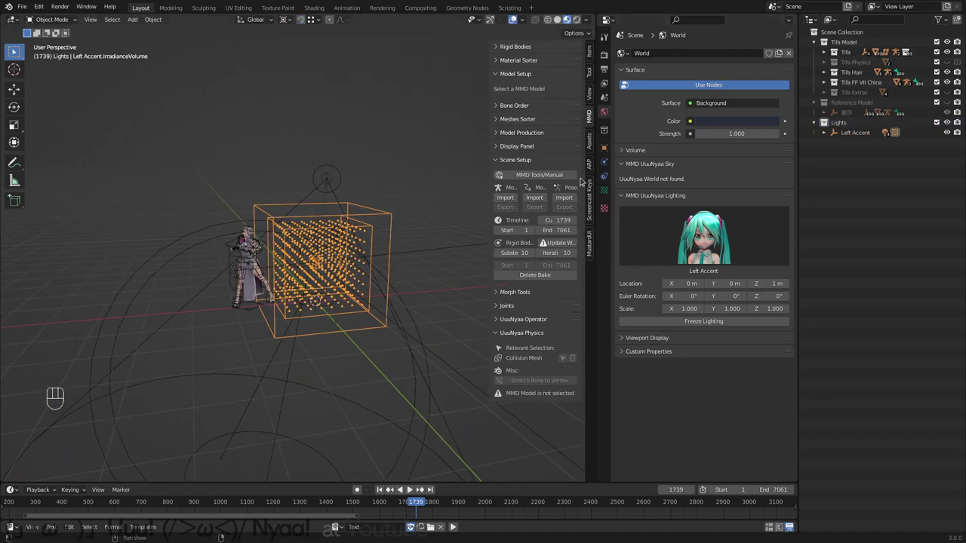
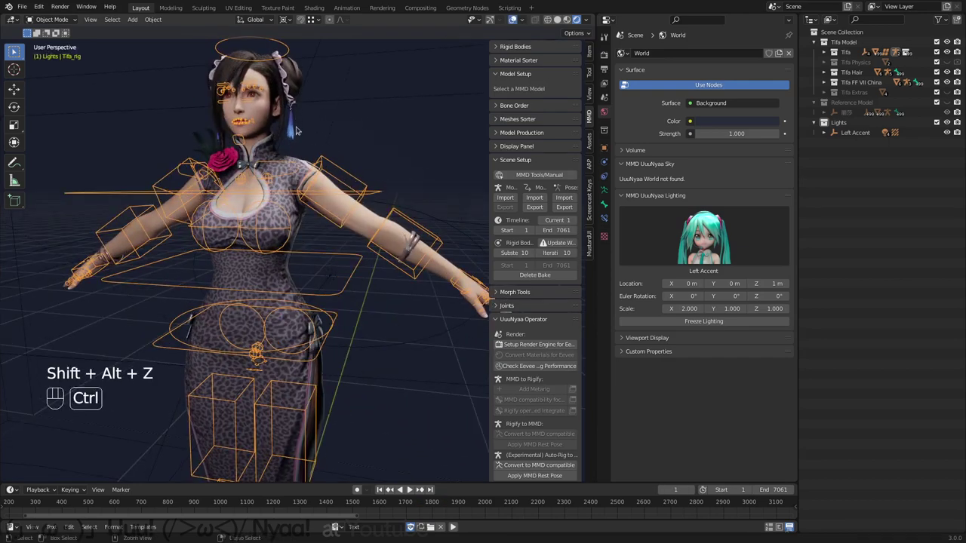
Step: Add a 2 W Spot light (radius 0.24 m, blend 1.0) to the Lights collection aimed at Tifa's face
{"action": "left_click", "coordinate": [265, 216]}
{"action": "key", "text": "shift+a"}
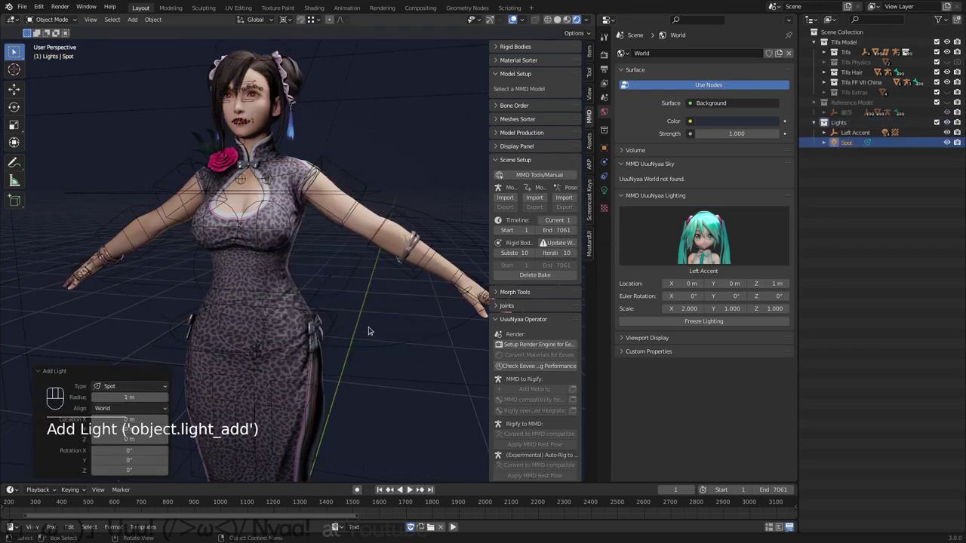
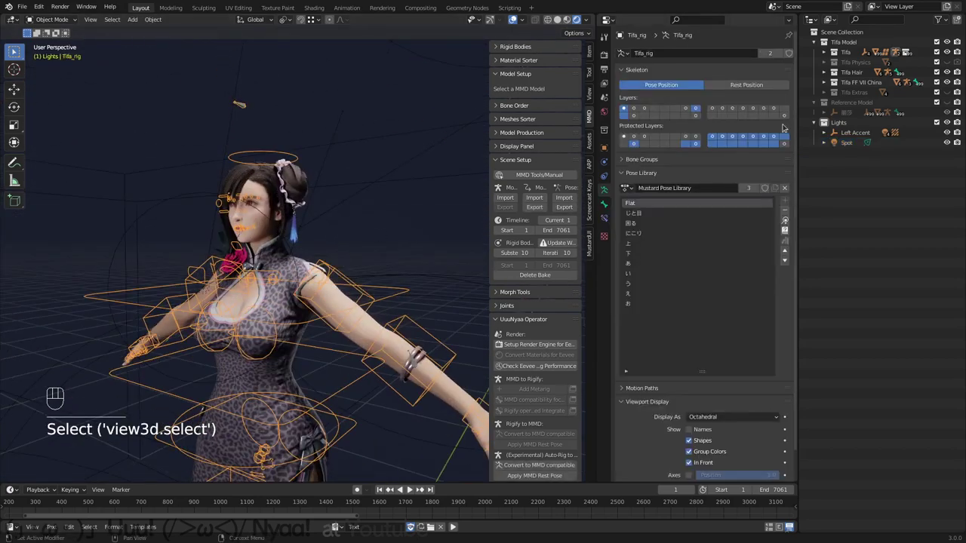
Step: Parent the Spot light to the head.x bone of Tifa_rig so it tracks her face
{"action": "left_click", "coordinate": [787, 117]}
{"action": "double_click", "coordinate": [273, 213]}
{"action": "key", "text": "ctrl+Tab"}
{"action": "left_click", "coordinate": [269, 212]}
{"action": "middle_click", "coordinate": [269, 216]}
{"action": "key", "text": "ctrl+Tab"}
{"action": "left_click", "coordinate": [117, 208]}
{"action": "left_click", "coordinate": [225, 226]}
{"action": "key", "text": "ctrl+Tab"}
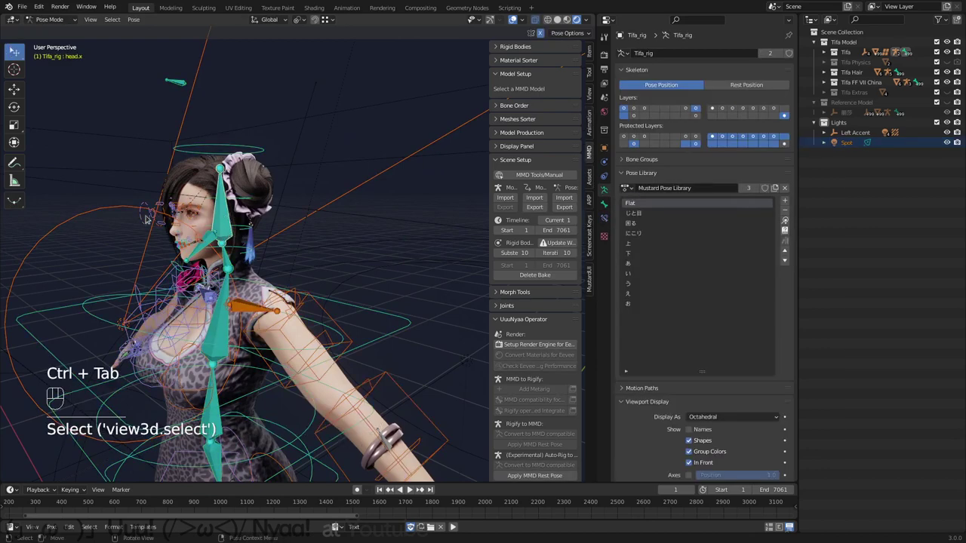
{"action": "key", "text": "ctrl+p"}
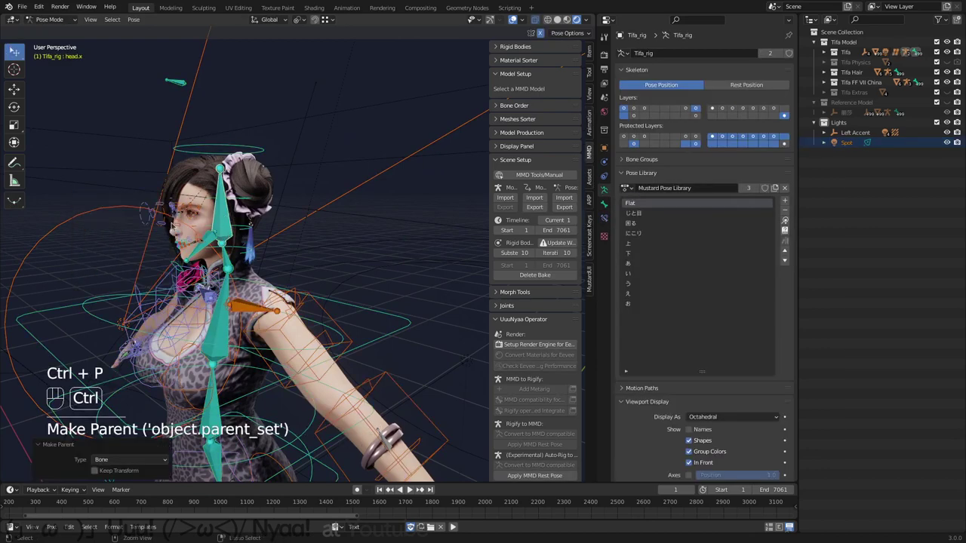
{"action": "key", "text": "ctrl+Tab"}
Step: Play the dance in rendered preview to frame 1600 and check the 2 W spot on her face
{"action": "key", "text": "space"}
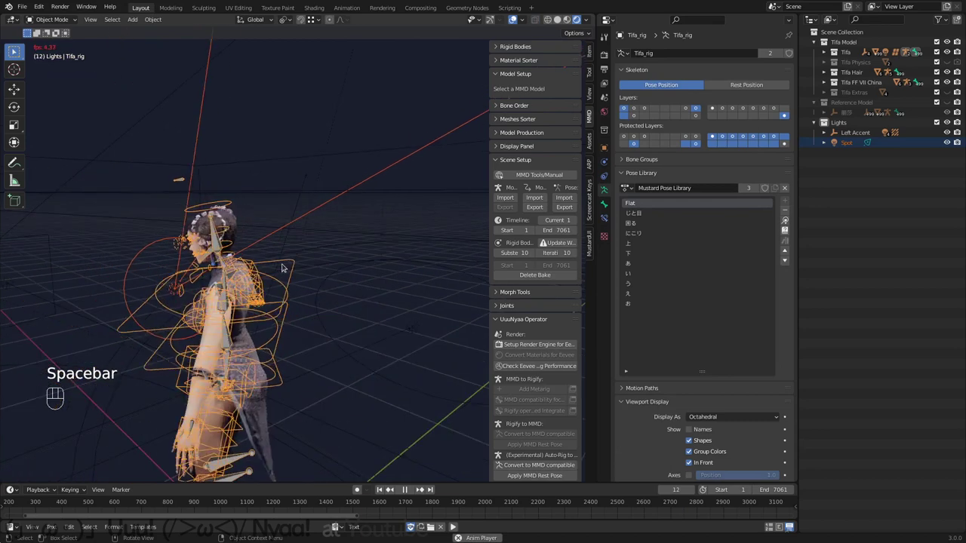
{"action": "key", "text": "shift+alt+z"}
{"action": "key", "text": "space"}
{"action": "left_click", "coordinate": [339, 507]}
{"action": "middle_click", "coordinate": [351, 342]}
{"action": "left_click", "coordinate": [382, 501]}
{"action": "left_click_drag", "start_coordinate": [311, 337], "coordinate": [339, 356]}
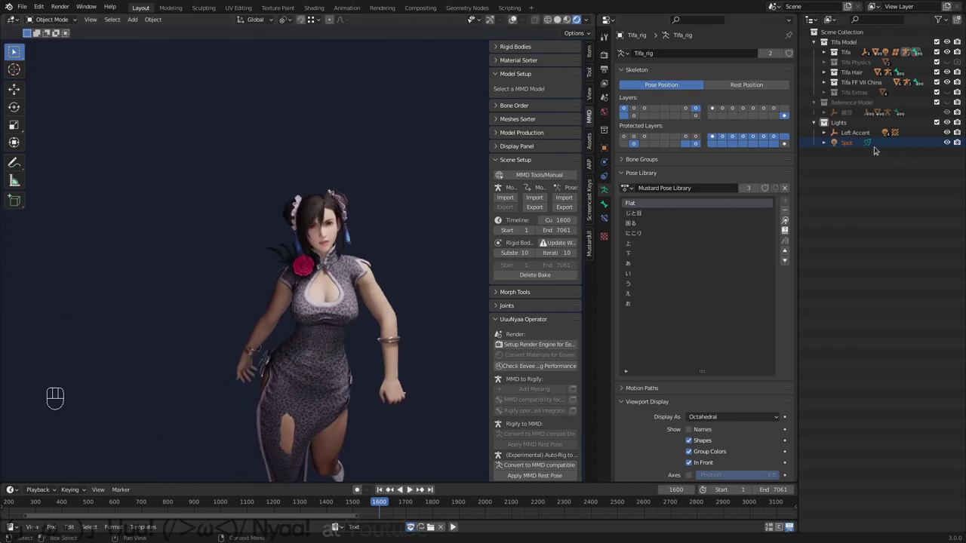
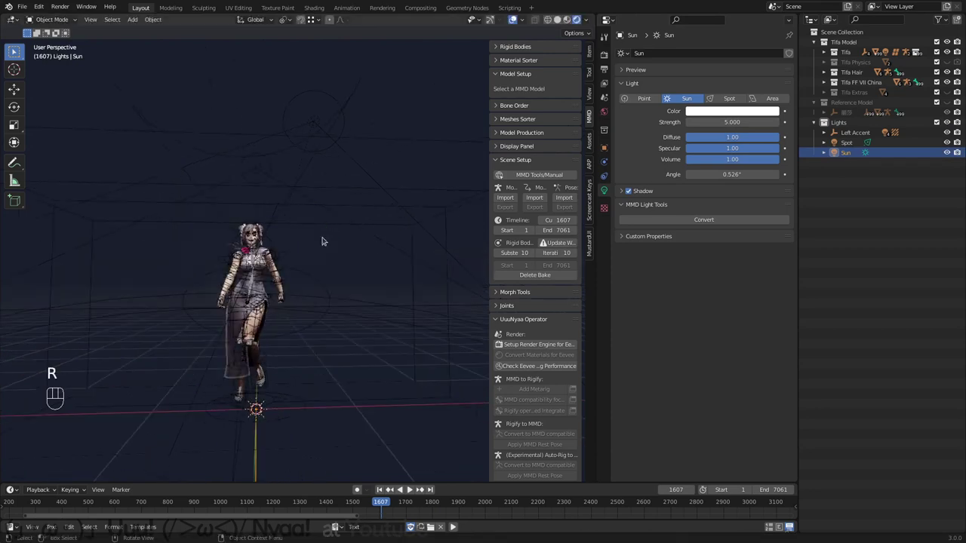
Step: Add a Sun light at strength 5 with shadows to the Lights collection and rotate it into place
{"action": "key", "text": "shift+alt+z"}
{"action": "middle_click", "coordinate": [331, 264]}
{"action": "left_click_drag", "start_coordinate": [318, 258], "coordinate": [334, 265]}
{"action": "key", "text": "space"}
{"action": "middle_click", "coordinate": [373, 218]}
{"action": "left_click_drag", "start_coordinate": [393, 245], "coordinate": [378, 285]}
{"action": "left_click_drag", "start_coordinate": [367, 279], "coordinate": [325, 277]}
{"action": "key", "text": "space"}
{"action": "key", "text": "space"}
Step: Return Tifa to frame 1, review the sun lighting from the camera and save the file
{"action": "key", "text": "shift+KP_0"}
{"action": "key", "text": "shift+Left"}
{"action": "left_click_drag", "start_coordinate": [377, 214], "coordinate": [419, 215]}
{"action": "middle_click", "coordinate": [347, 244]}
{"action": "left_click", "coordinate": [344, 243]}
{"action": "middle_click", "coordinate": [331, 245]}
{"action": "key", "text": "ctrl+s"}
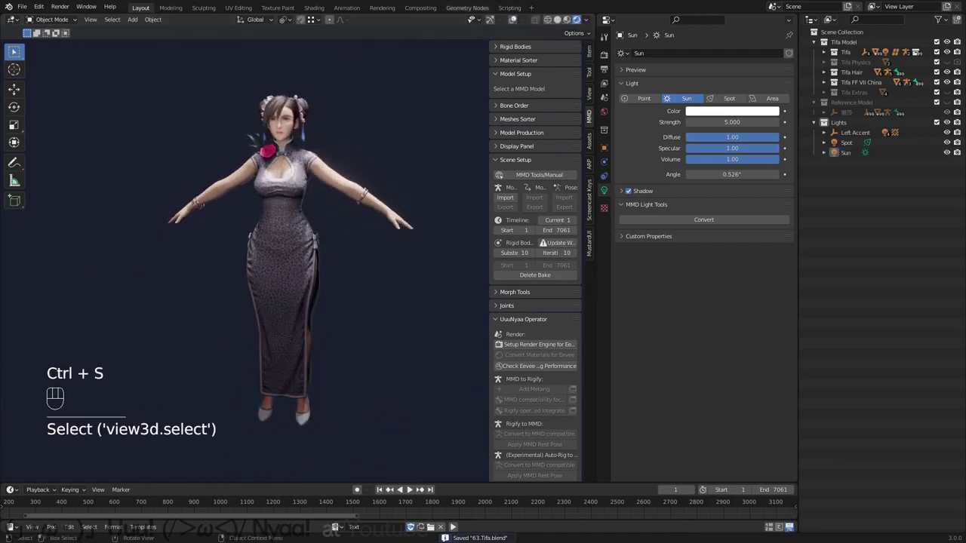